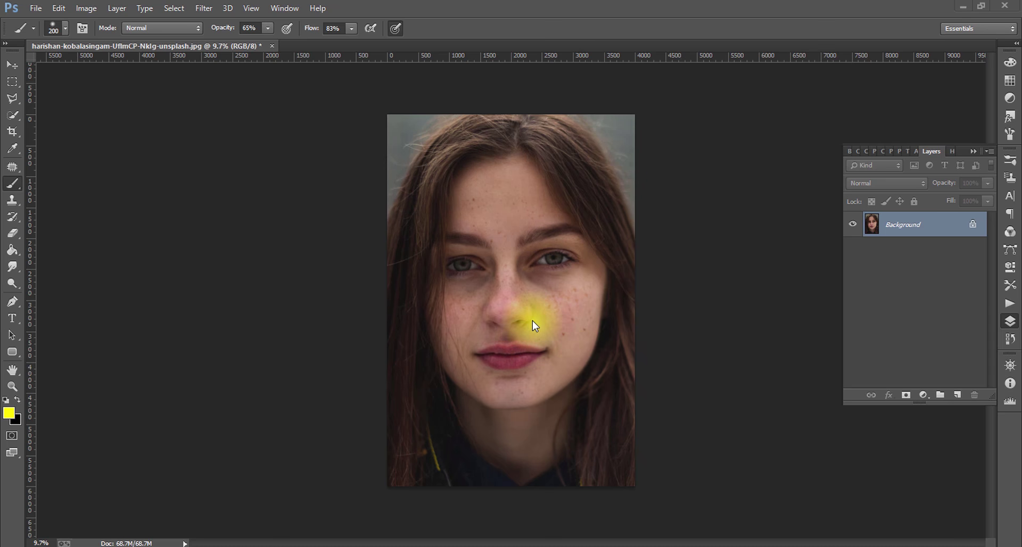
Zoom in to inspect the freckles, then run the 'smooth pic' action for a Vivid Light layer with black mask
{"action": "scroll", "scroll_direction": "up", "scroll_amount": 3}
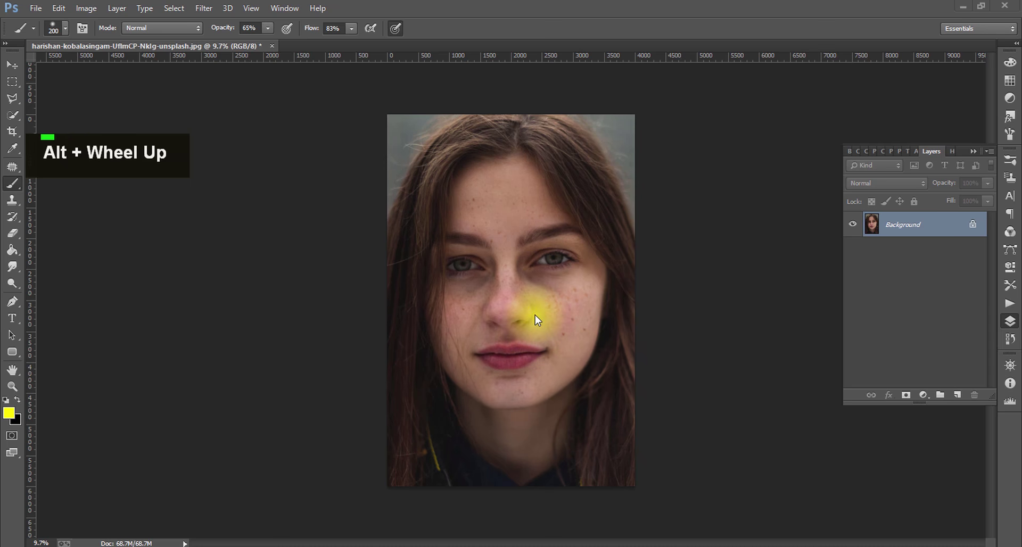
{"action": "key", "text": "space"}
{"action": "scroll", "scroll_direction": "up", "scroll_amount": 3}
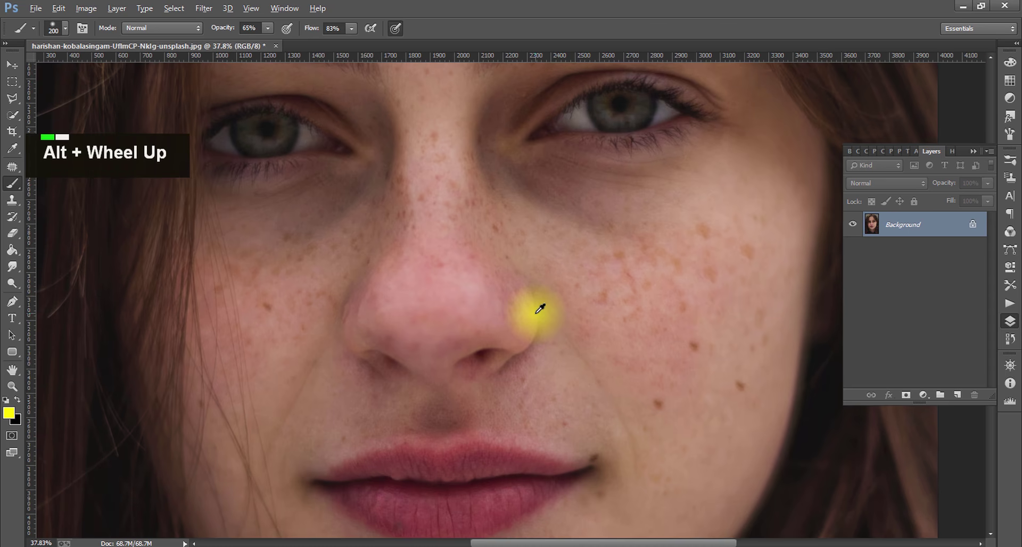
{"action": "scroll", "scroll_direction": "down", "scroll_amount": 3}
{"action": "scroll", "scroll_direction": "up", "scroll_amount": 3}
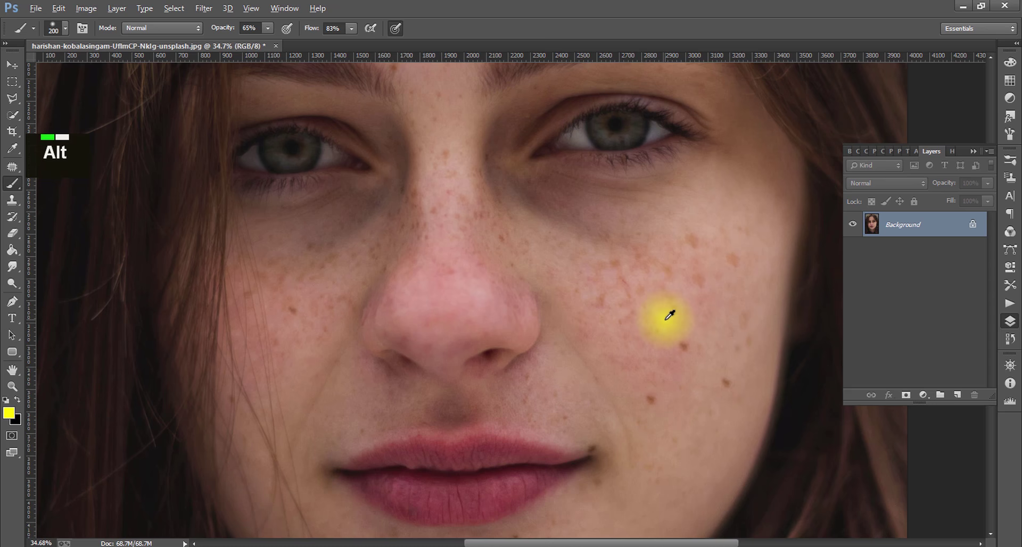
{"action": "scroll", "scroll_direction": "up", "scroll_amount": 3}
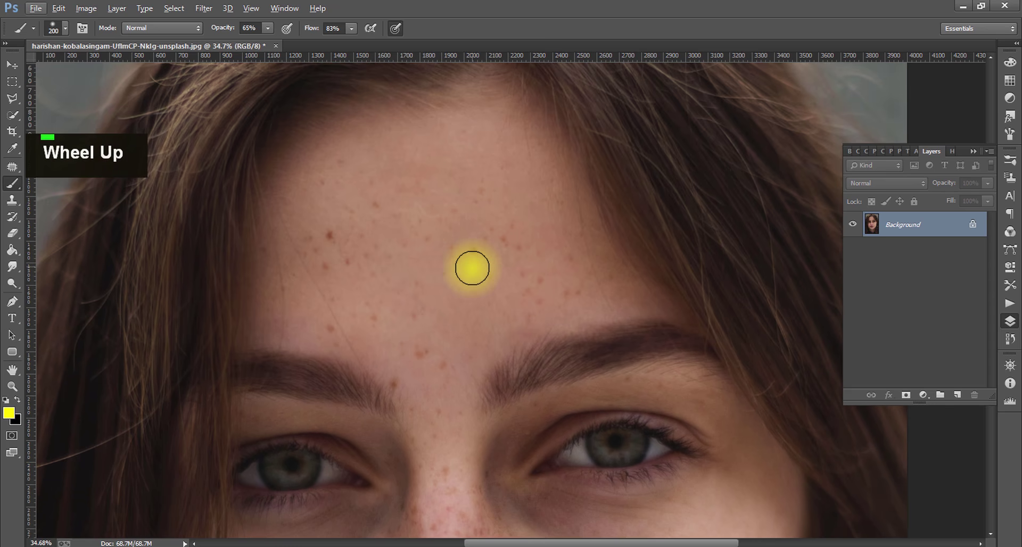
{"action": "scroll", "scroll_direction": "down", "scroll_amount": 3}
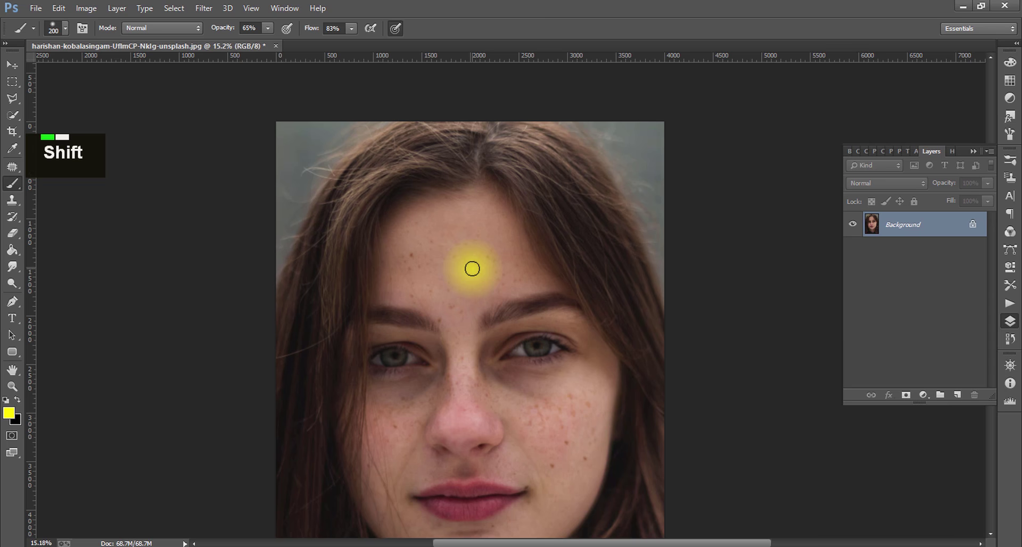
Paint white at 90% opacity on Layer 1's mask over the forehead and cheeks, resizing the brush with [ and ]
{"action": "key", "text": "shift+F2"}
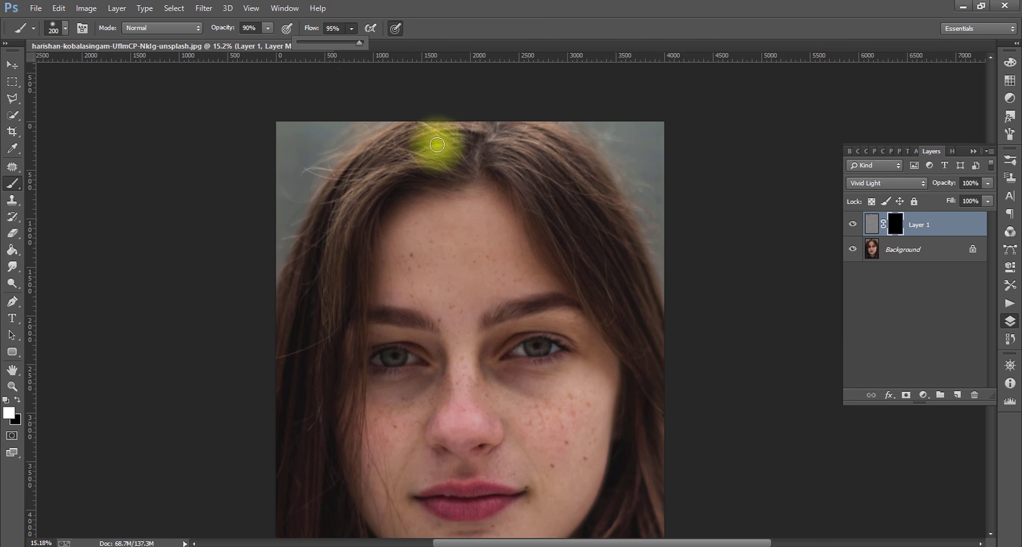
{"action": "scroll", "scroll_direction": "up", "scroll_amount": 3}
{"action": "scroll", "scroll_direction": "up", "scroll_amount": 3}
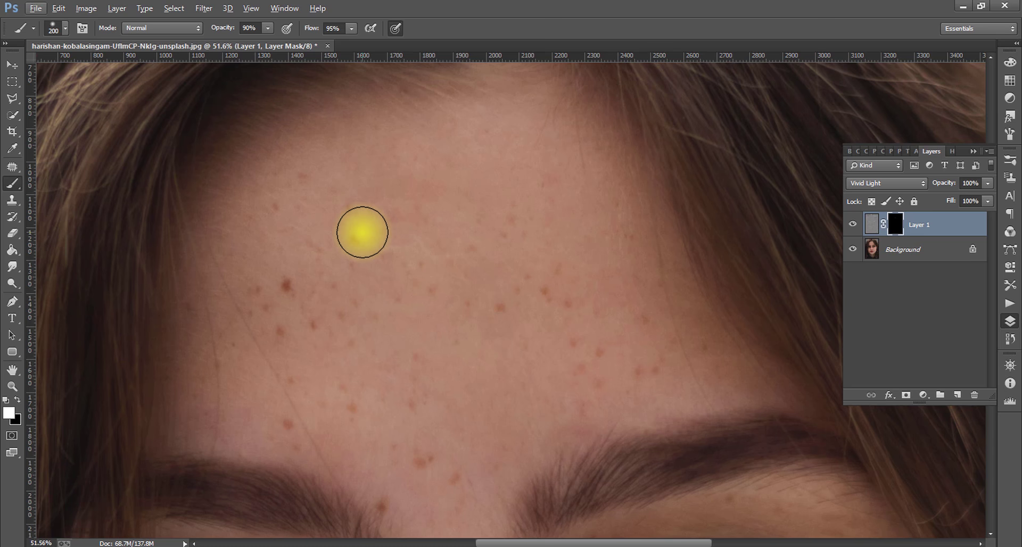
{"action": "type", "text": "]]]]]["}
{"action": "type", "text": "["}
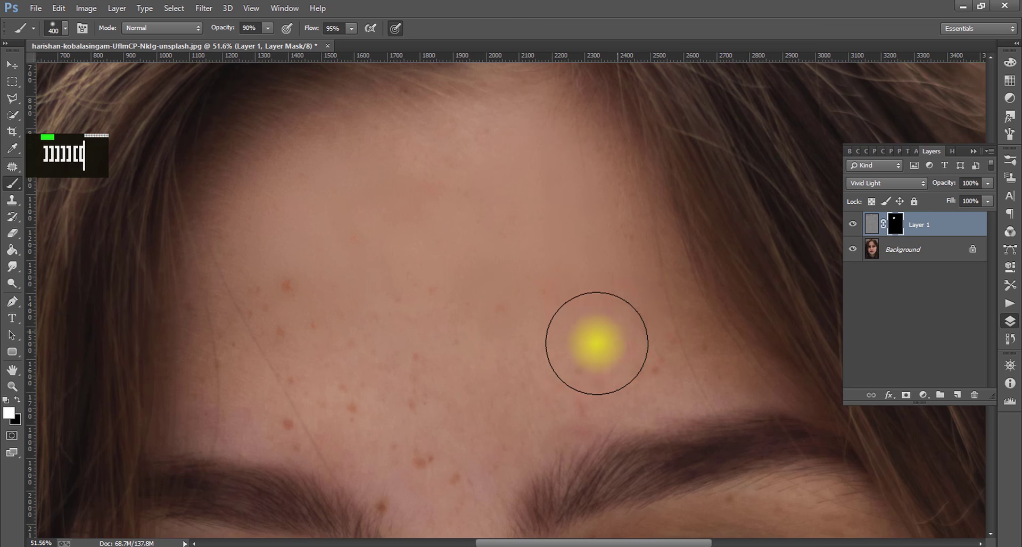
{"action": "scroll", "scroll_direction": "down", "scroll_amount": 3}
{"action": "type", "text": "]]]]][["}
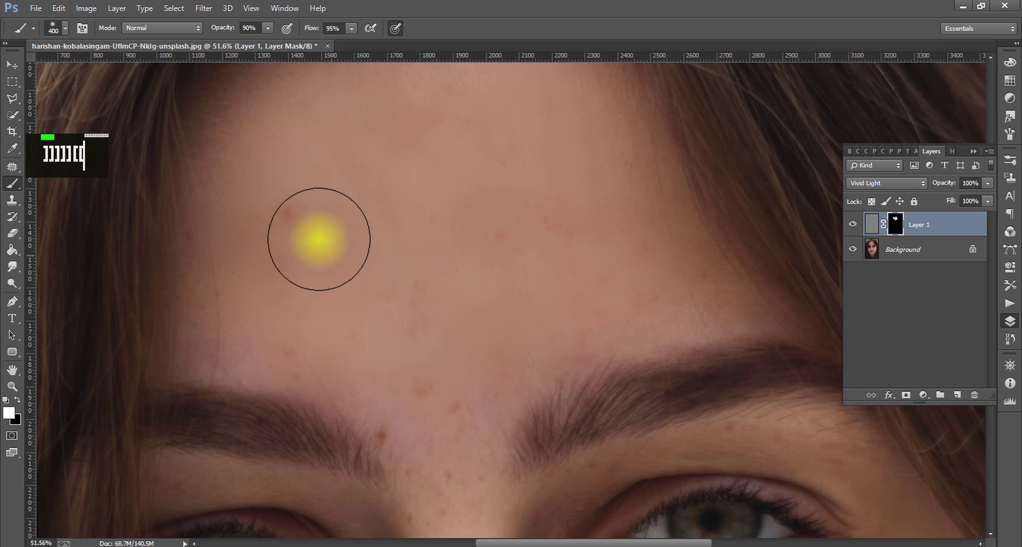
Continue revealing the smoothing over the nose and upper lip with a smaller brush
{"action": "scroll", "scroll_direction": "down", "scroll_amount": 3}
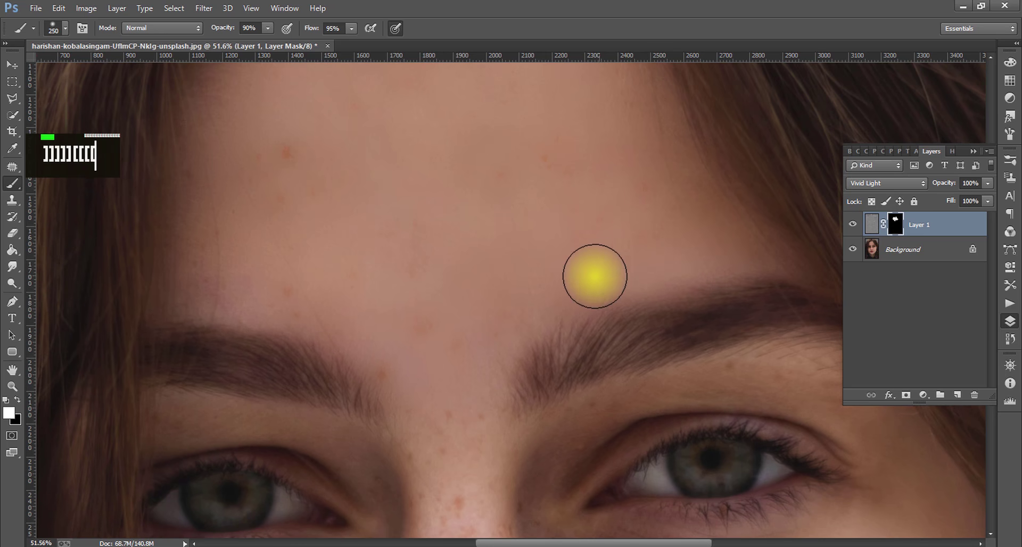
{"action": "scroll", "scroll_direction": "down", "scroll_amount": 3}
{"action": "scroll", "scroll_direction": "down", "scroll_amount": 3}
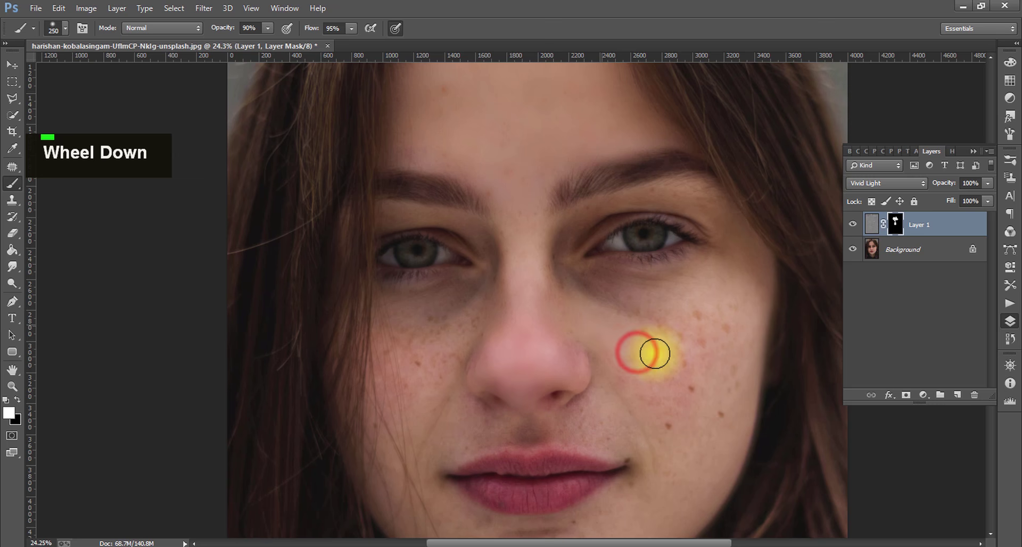
{"action": "key", "text": "]"}
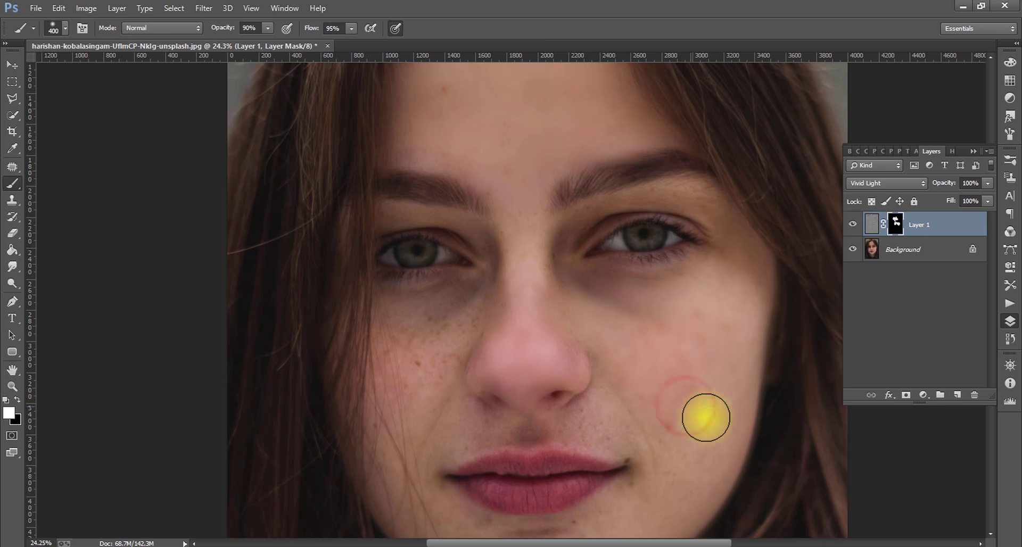
{"action": "scroll", "scroll_direction": "down", "scroll_amount": 3}
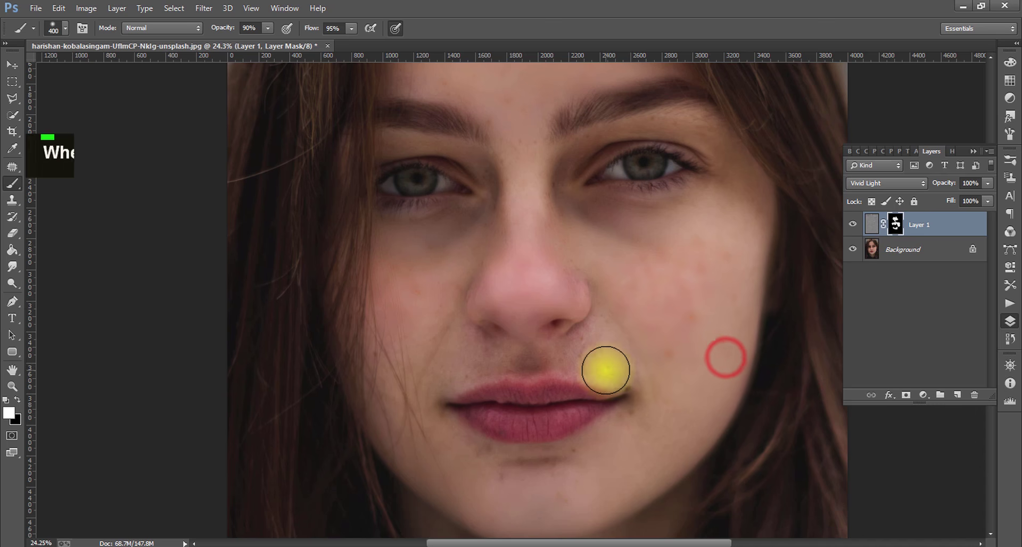
{"action": "type", "text": "[["}
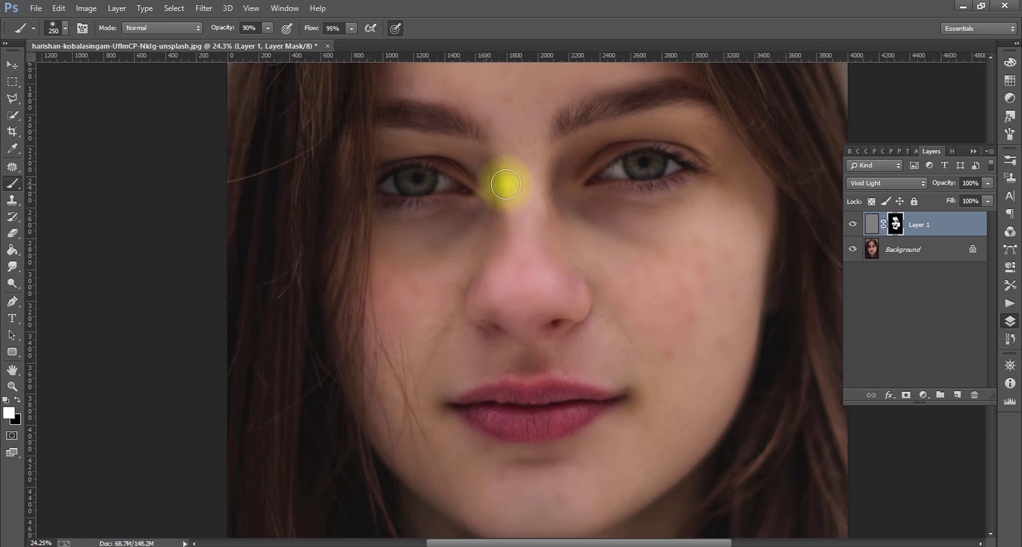
{"action": "scroll", "scroll_direction": "up", "scroll_amount": 3}
{"action": "scroll", "scroll_direction": "up", "scroll_amount": 3}
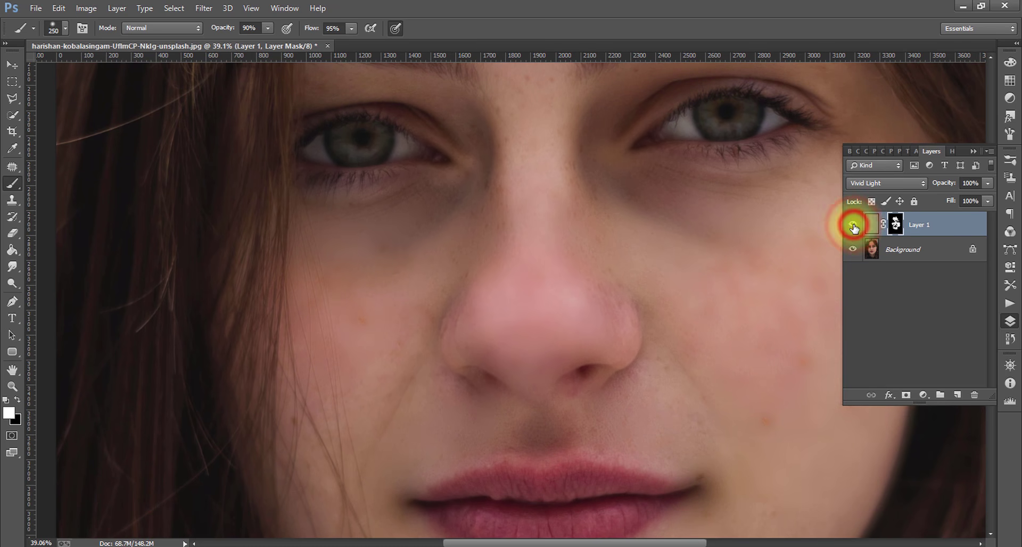
Toggle Layer 1's visibility to compare smoothed skin against the original freckles
{"action": "scroll", "scroll_direction": "down", "scroll_amount": 3}
{"action": "scroll", "scroll_direction": "up", "scroll_amount": 3}
{"action": "scroll", "scroll_direction": "up", "scroll_amount": 3}
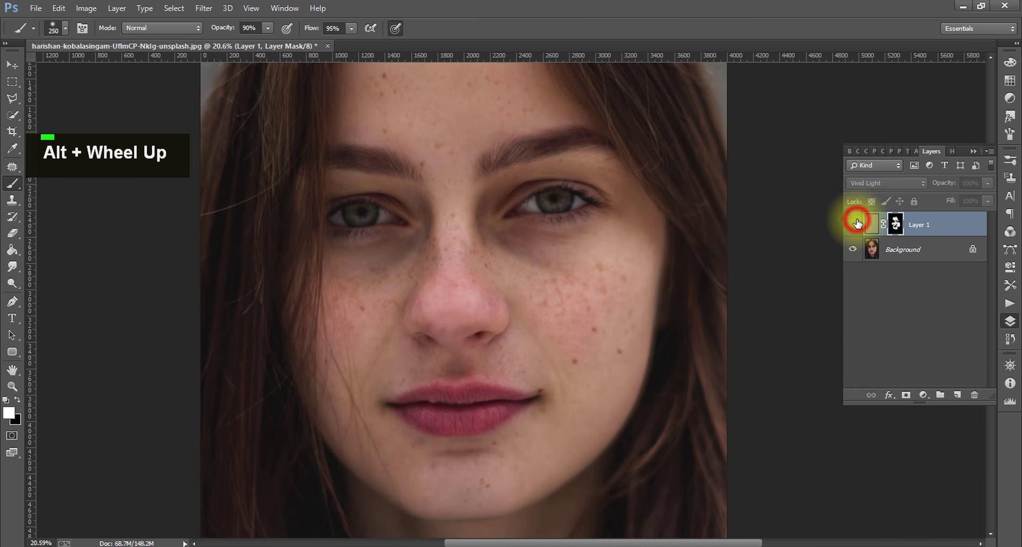
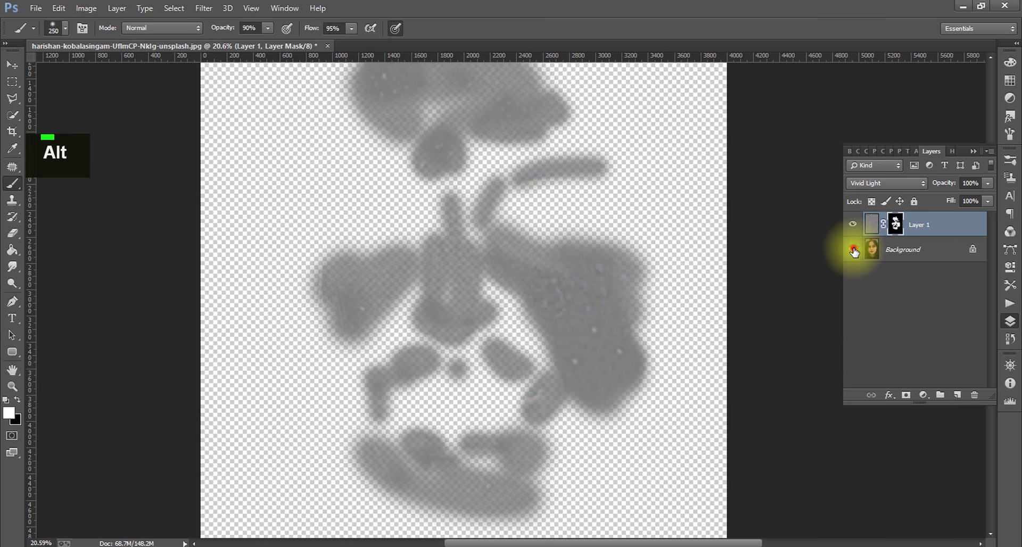
{"action": "scroll", "scroll_direction": "up", "scroll_amount": 3}
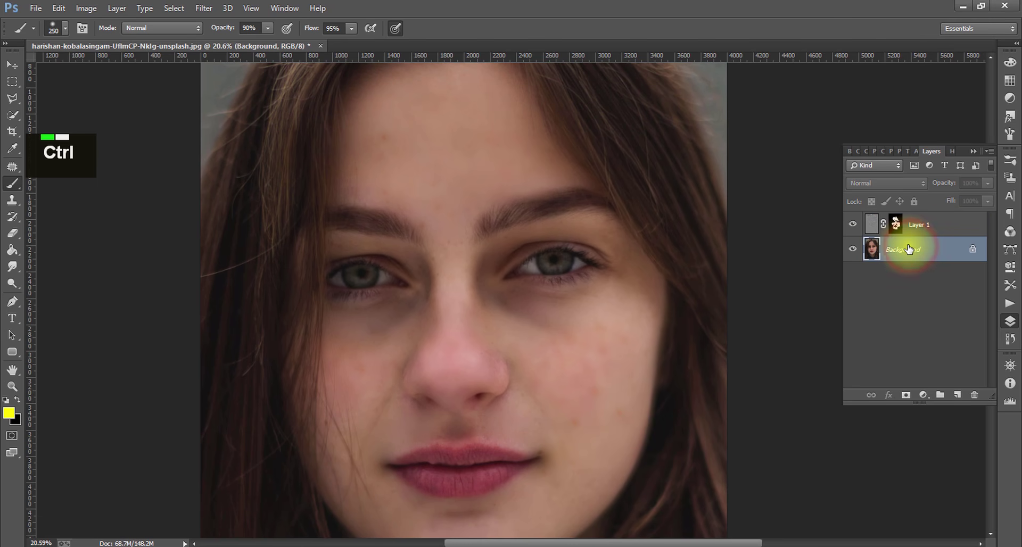
Duplicate the Background and blend away cheek freckles on the copy with a large Mixer Brush
{"action": "key", "text": "ctrl+j"}
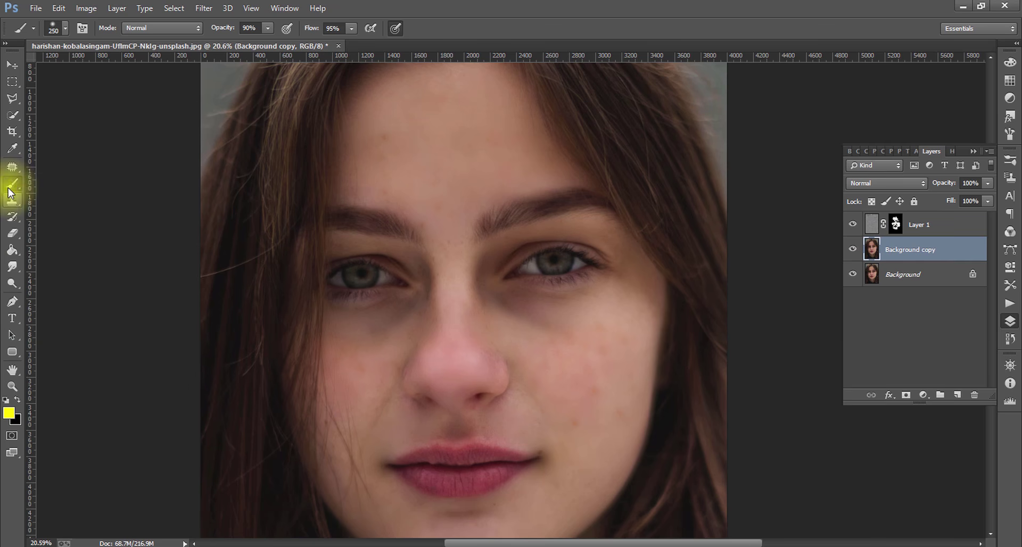
{"action": "key", "text": "ctrl+j"}
{"action": "right_click", "coordinate": [12, 189]}
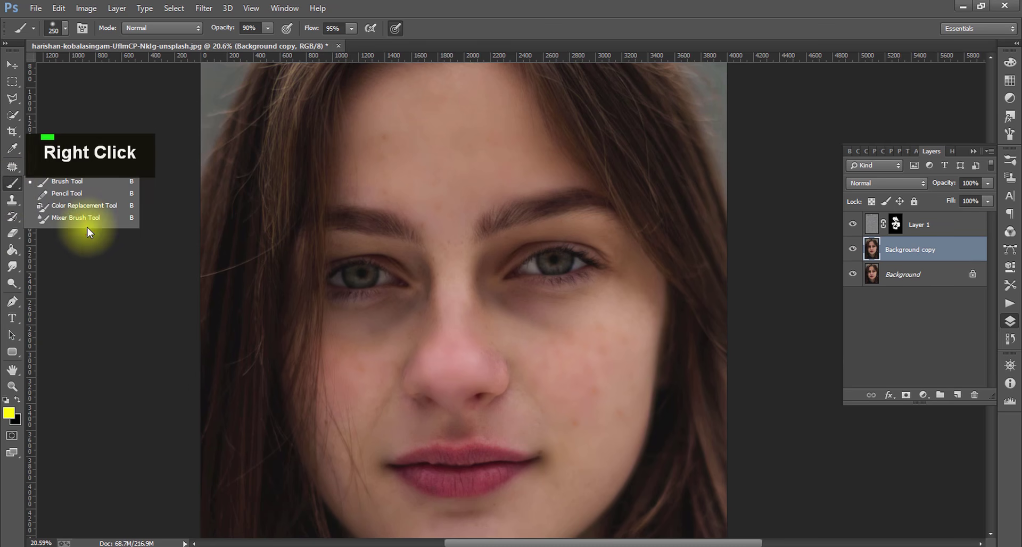
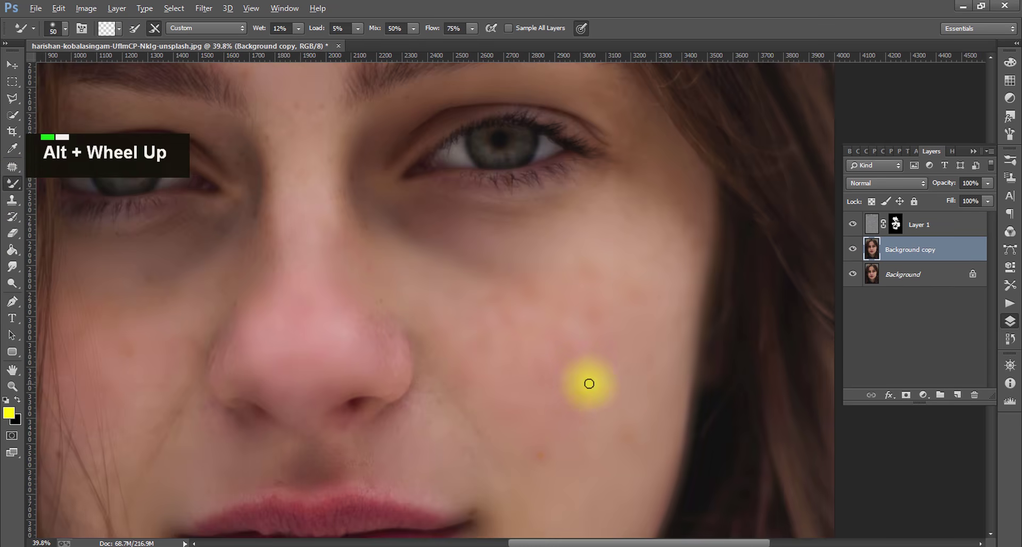
{"action": "type", "text": "]]]]]]]]]]]]]]]]["}
{"action": "scroll", "scroll_direction": "down", "scroll_amount": 3}
Blend the nose bridge and forehead freckles with the Mixer Brush and merge away the masked layer
{"action": "type", "text": "]]]]]]]]]]]]]]]][["}
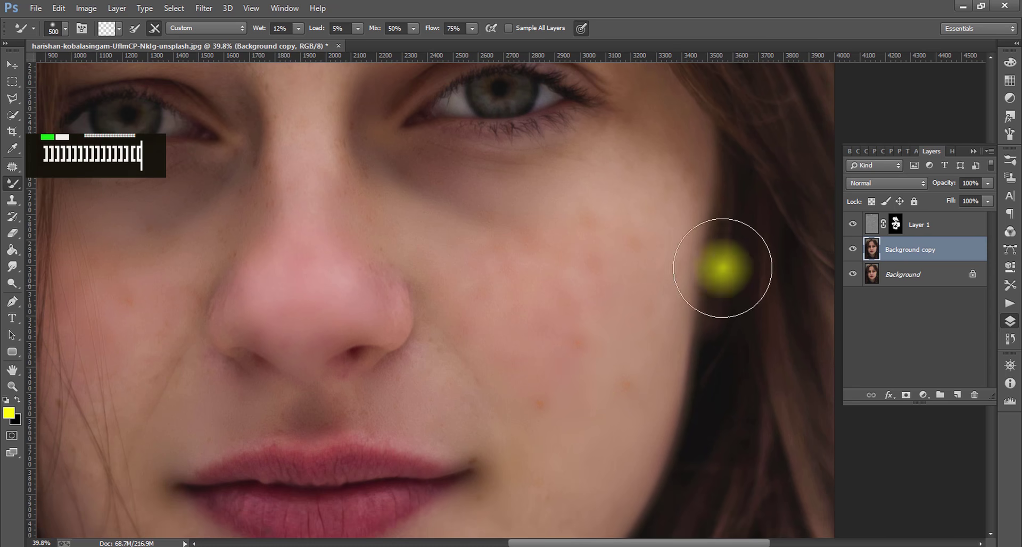
{"action": "type", "text": "]"}
{"action": "key", "text": "ctrl+e"}
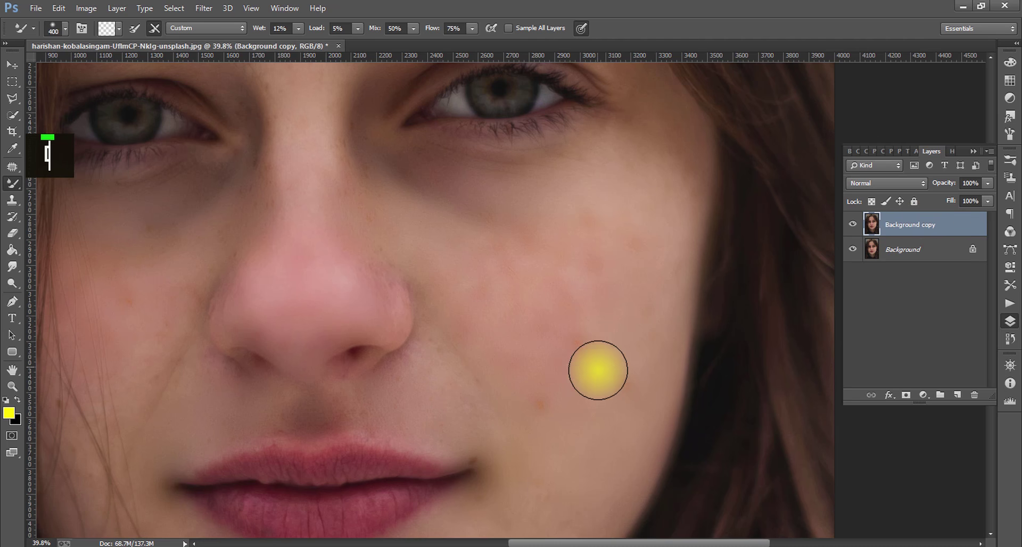
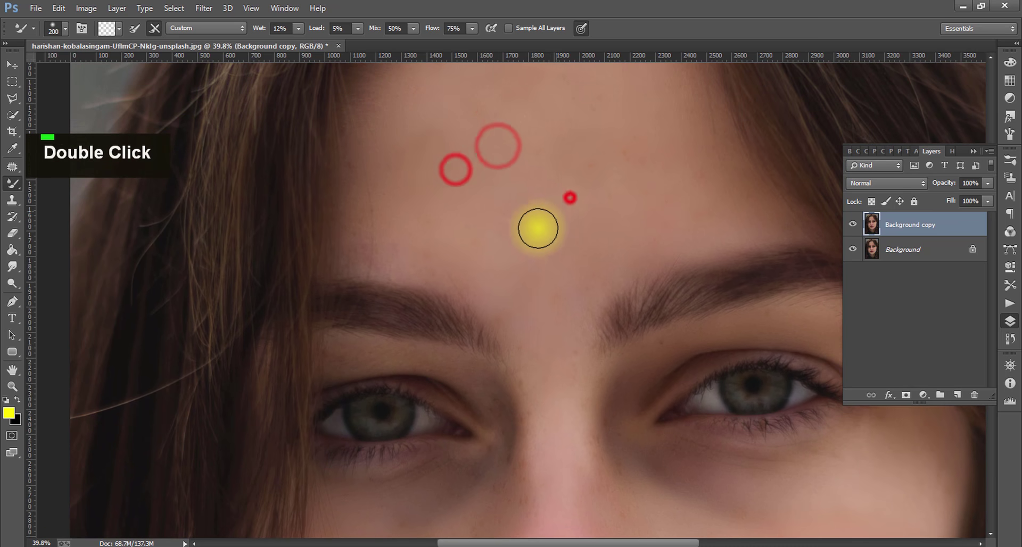
{"action": "scroll", "scroll_direction": "down", "scroll_amount": 3}
Hide and show the Background copy to compare, then delete it leaving only the freckled Background
{"action": "scroll", "scroll_direction": "up", "scroll_amount": 3}
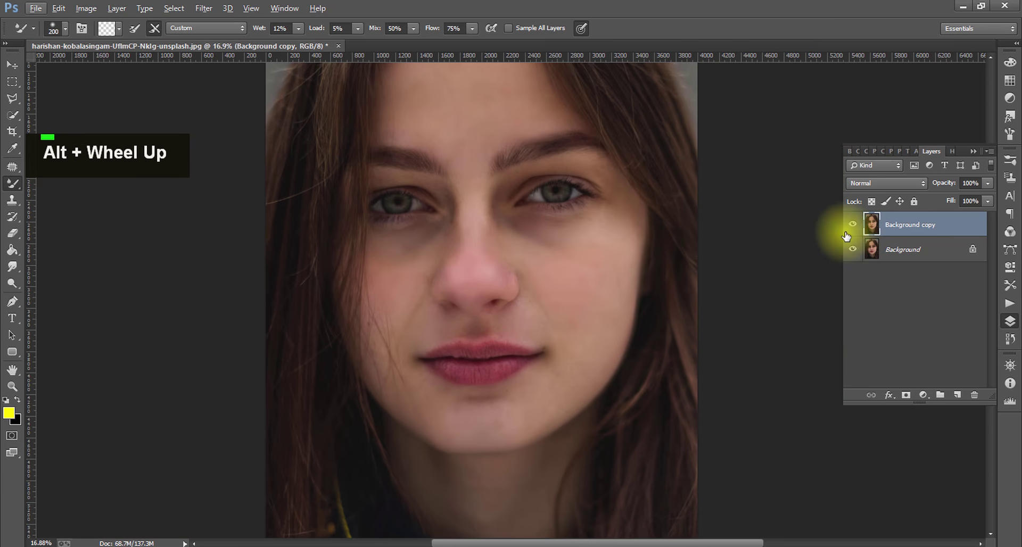
{"action": "double_click", "coordinate": [857, 226]}
{"action": "scroll", "scroll_direction": "up", "scroll_amount": 3}
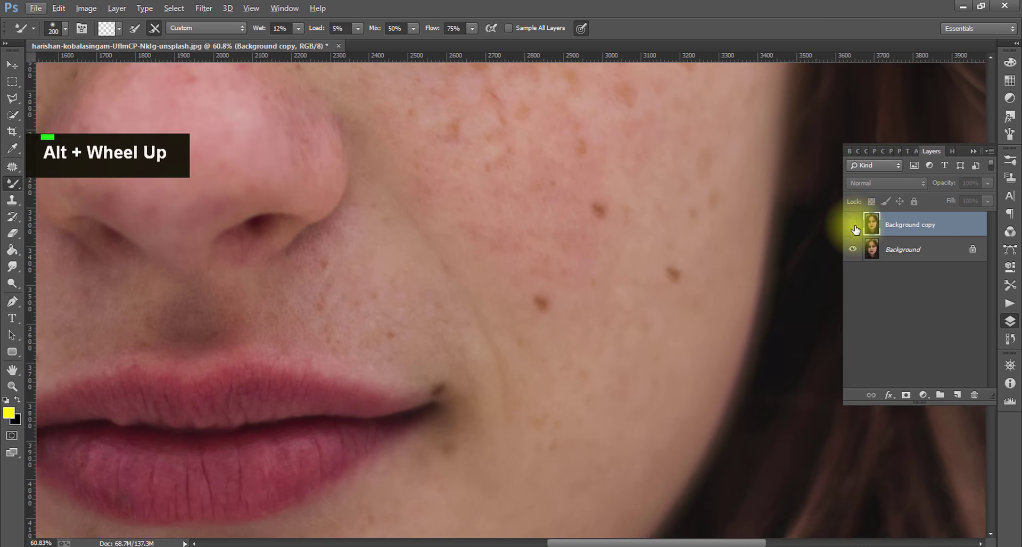
{"action": "scroll", "scroll_direction": "down", "scroll_amount": 3}
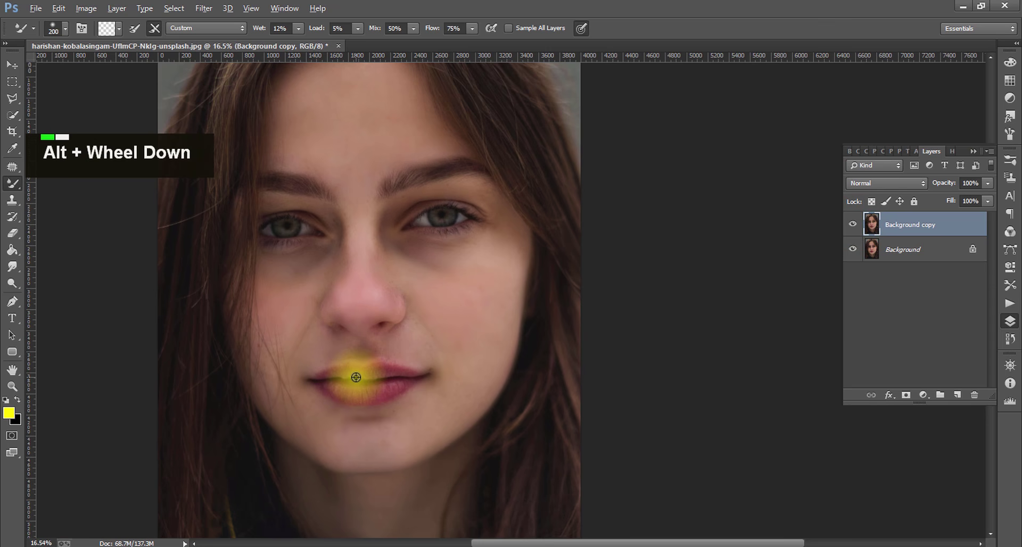
{"action": "scroll", "scroll_direction": "up", "scroll_amount": 3}
{"action": "scroll", "scroll_direction": "down", "scroll_amount": 3}
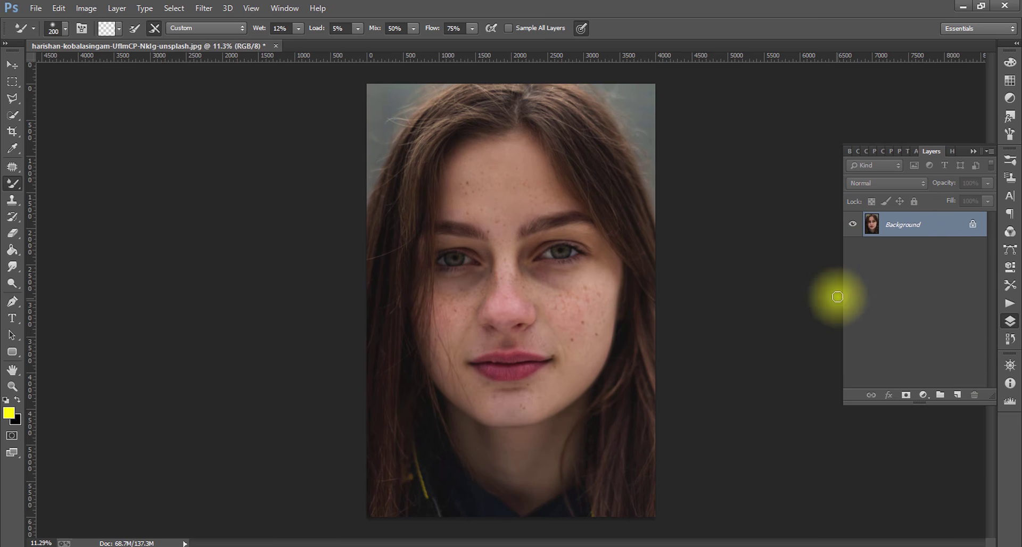
Duplicate the Background then undo it, returning the photo to a single Background layer
{"action": "key", "text": "alt+w"}
{"action": "key", "text": "ctrl+j"}
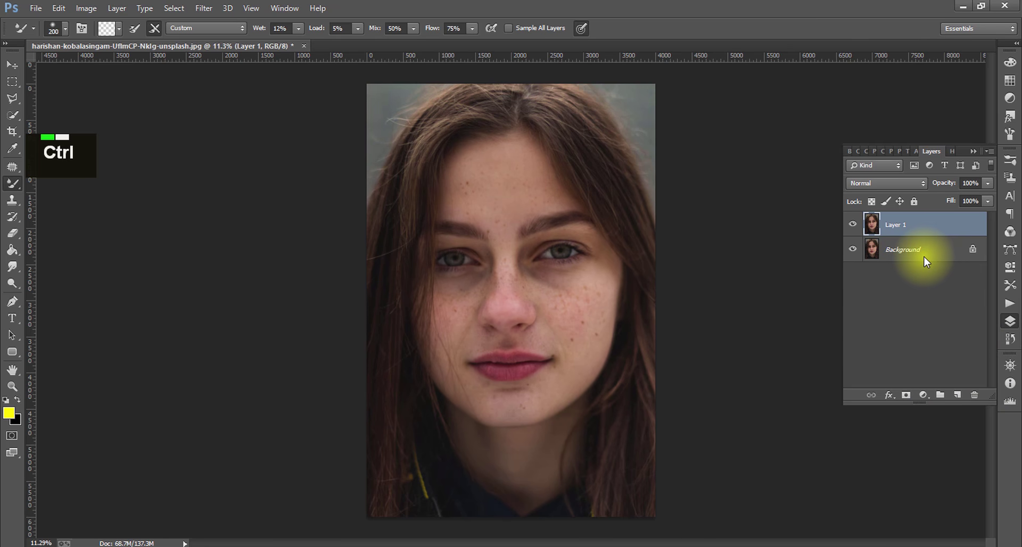
{"action": "key", "text": "ctrl+z"}
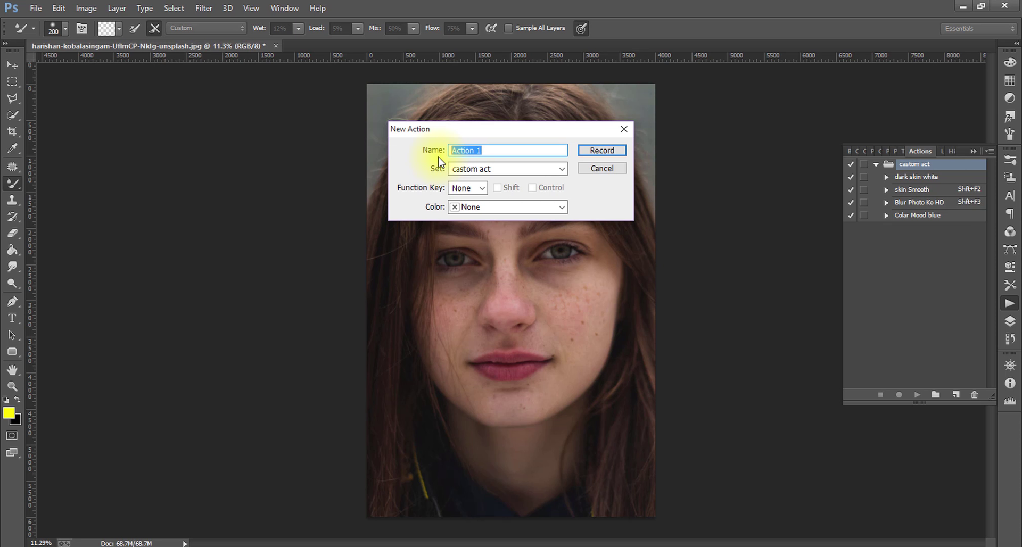
Create a new action named 'smooth pic7' in the custom act set and start recording
{"action": "type", "text": "smooth"}
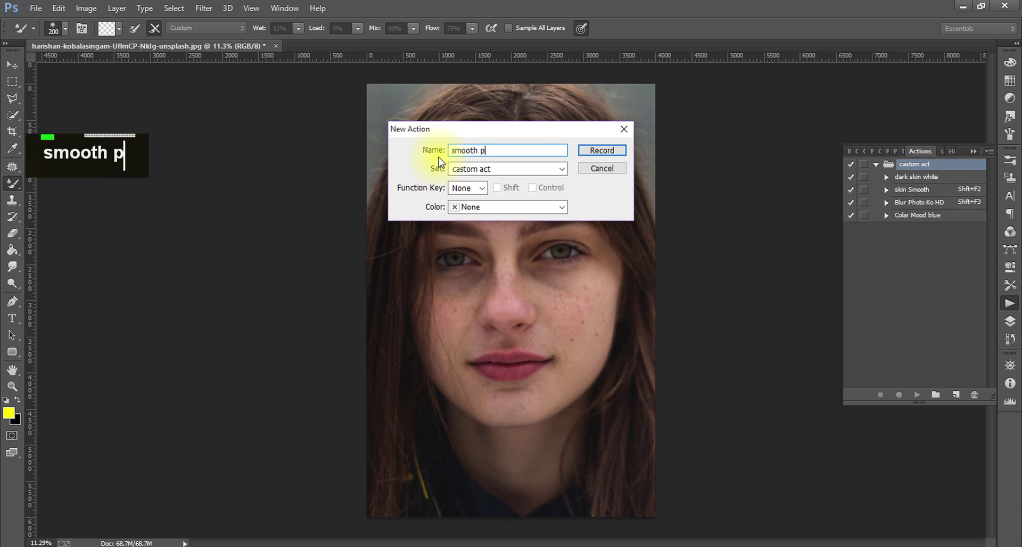
{"action": "type", "text": "p"}
{"action": "type", "text": "i"}
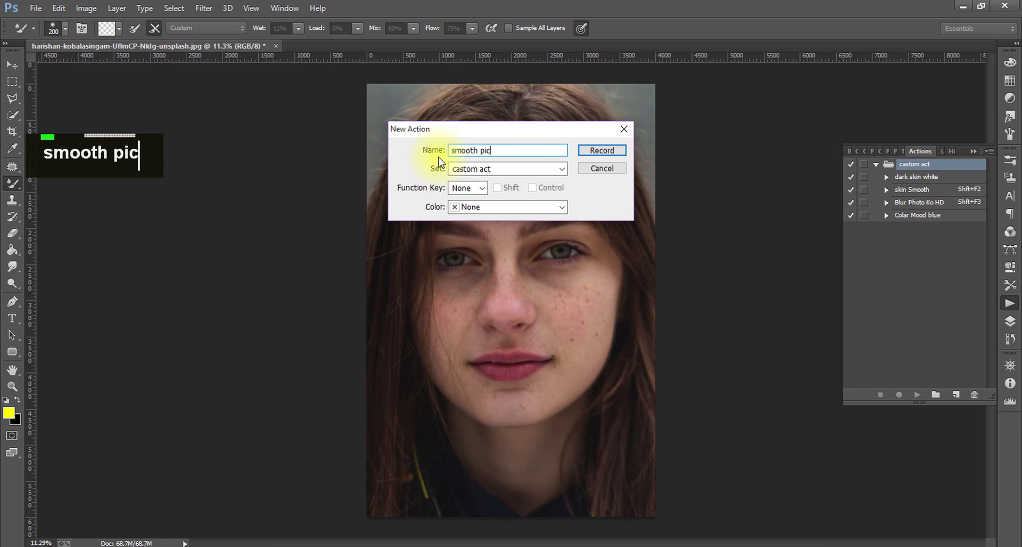
{"action": "type", "text": "c7"}
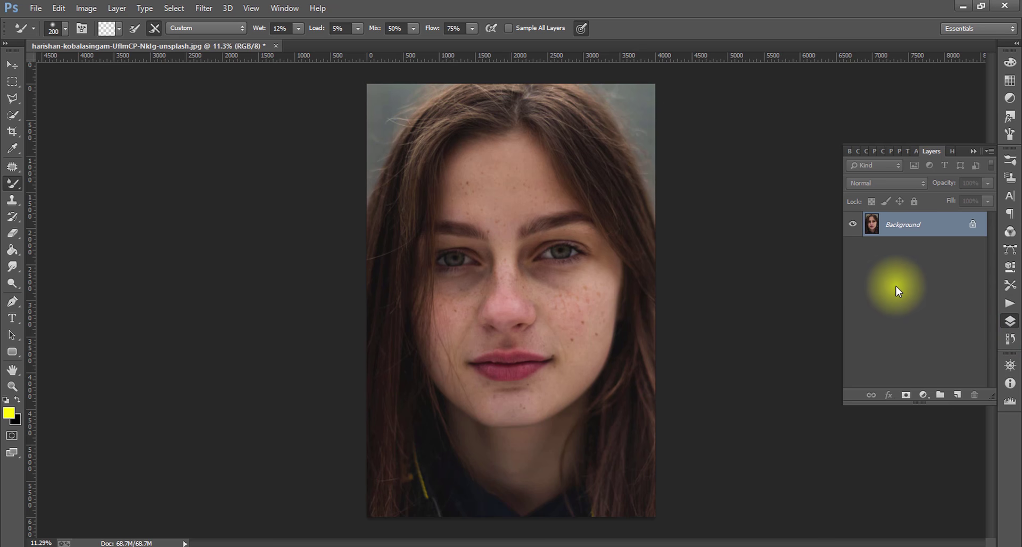
Duplicate the Background as Layer 1 while the action records
{"action": "key", "text": "ctrl+j"}
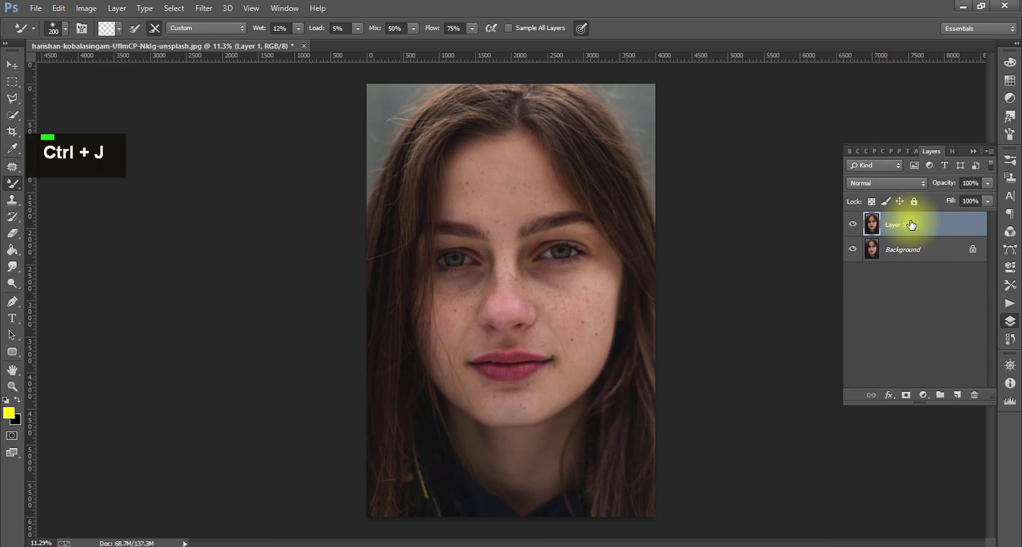
{"action": "key", "text": "ctrl+j"}
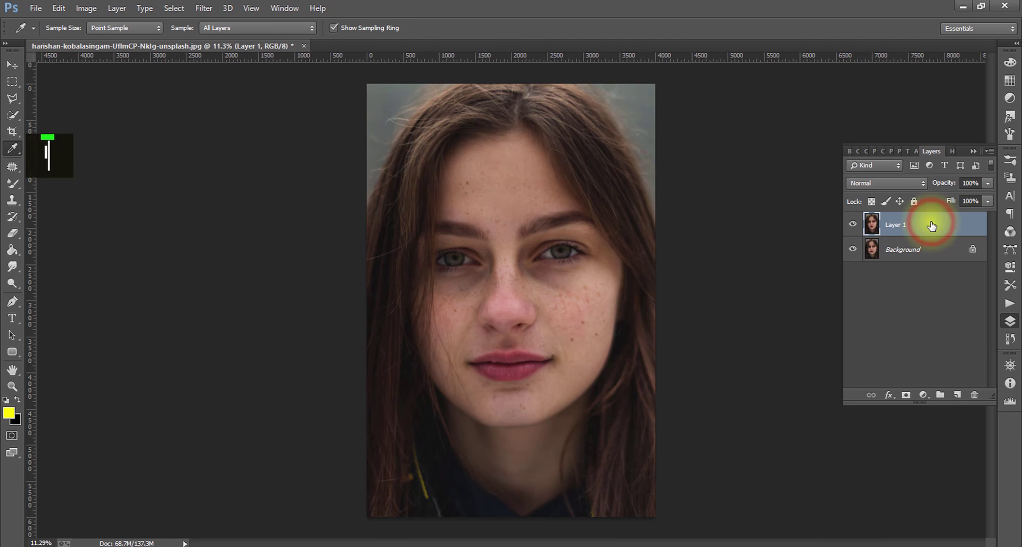
Invert Layer 1, set it to Vivid Light and apply a High Pass filter of radius 24 pixels
{"action": "key", "text": "ctrl+i"}
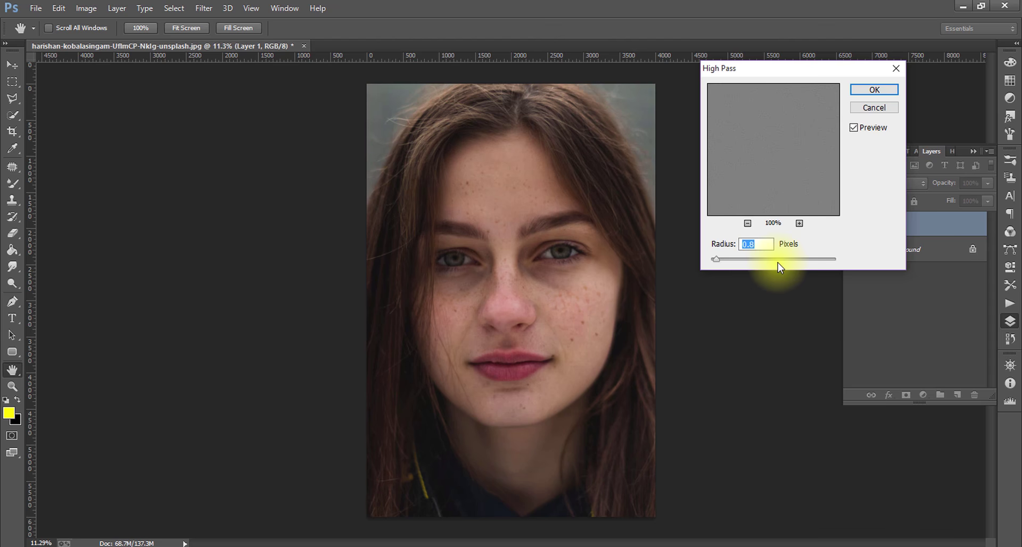
{"action": "type", "text": "2"}
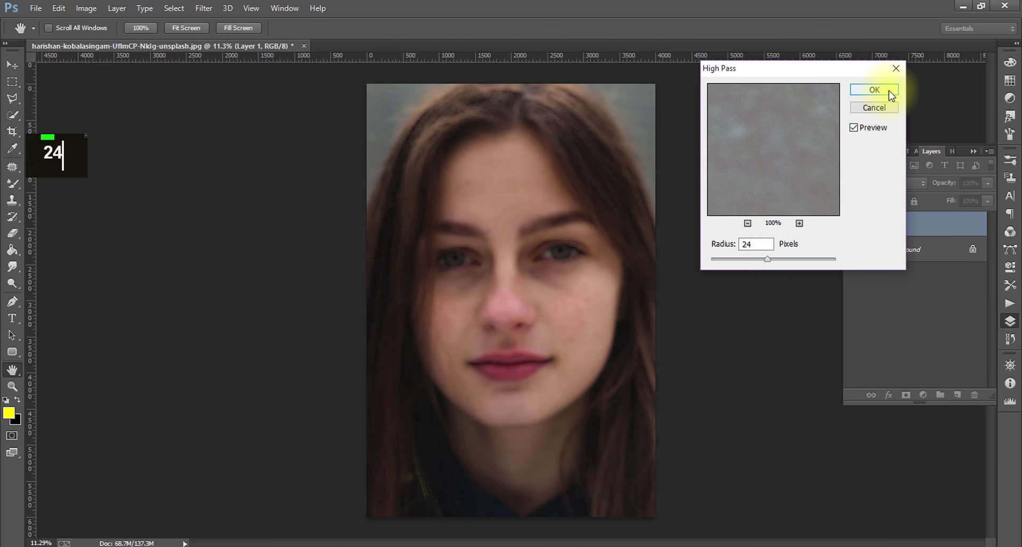
{"action": "type", "text": "4"}
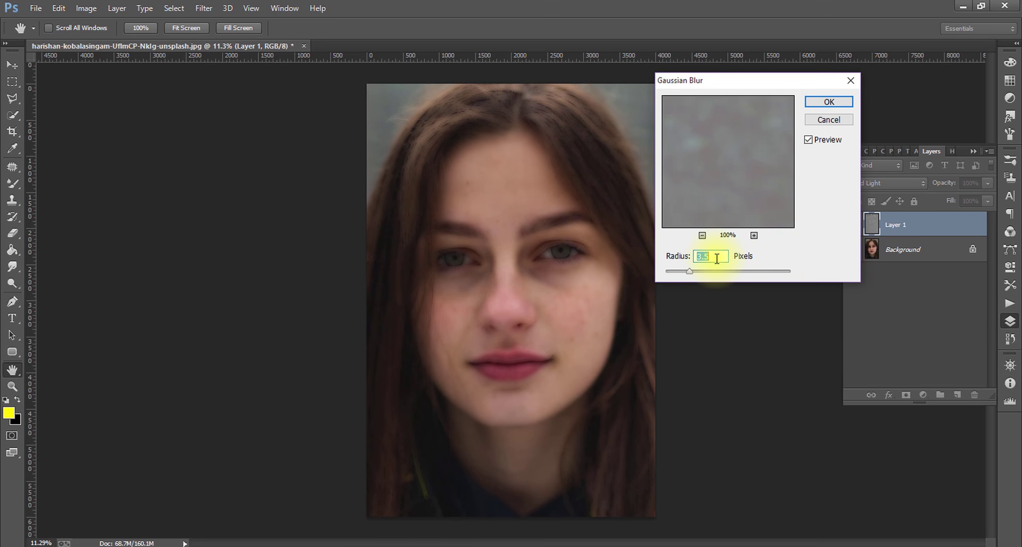
Apply a Gaussian Blur of about 3 pixels to Layer 1, softening the face
{"action": "type", "text": "3"}
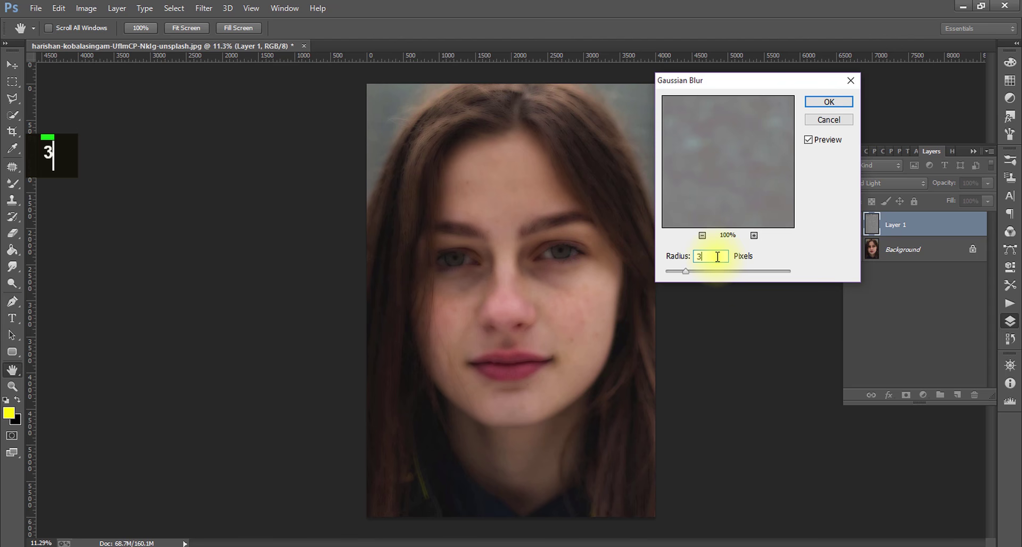
{"action": "type", "text": "4"}
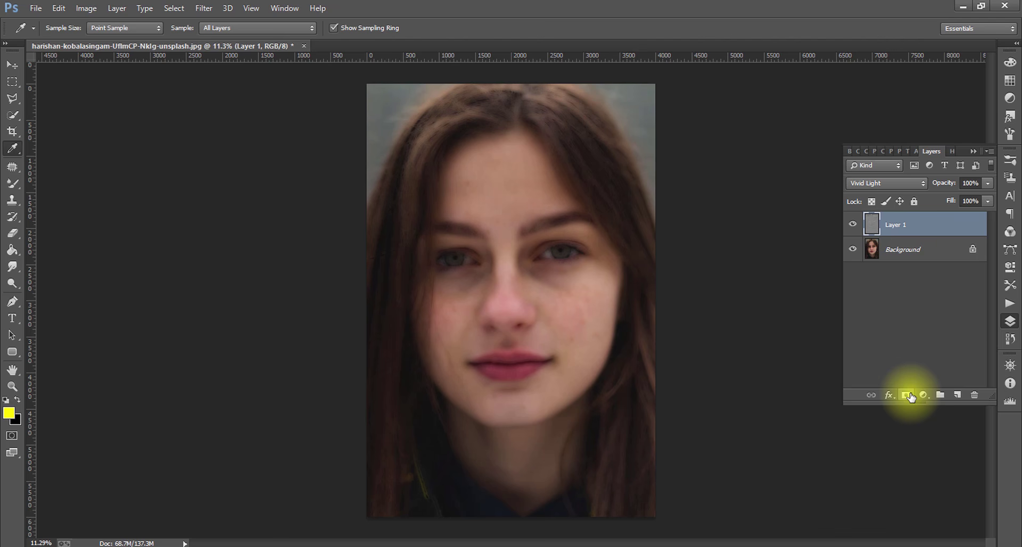
Add a layer mask inverted to black, paint white over the skin, stop recording and revert the photo
{"action": "type", "text": "3"}
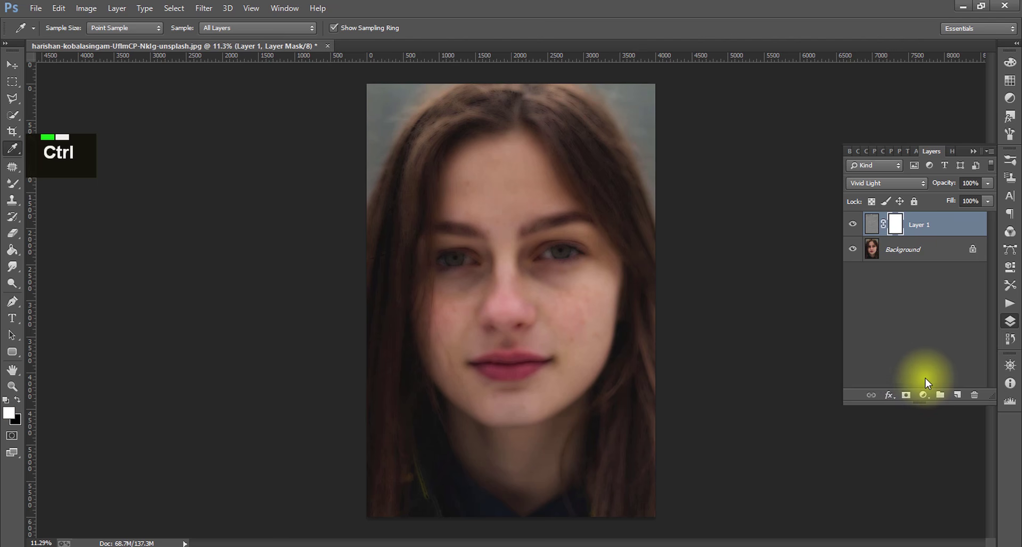
{"action": "key", "text": "ctrl+i"}
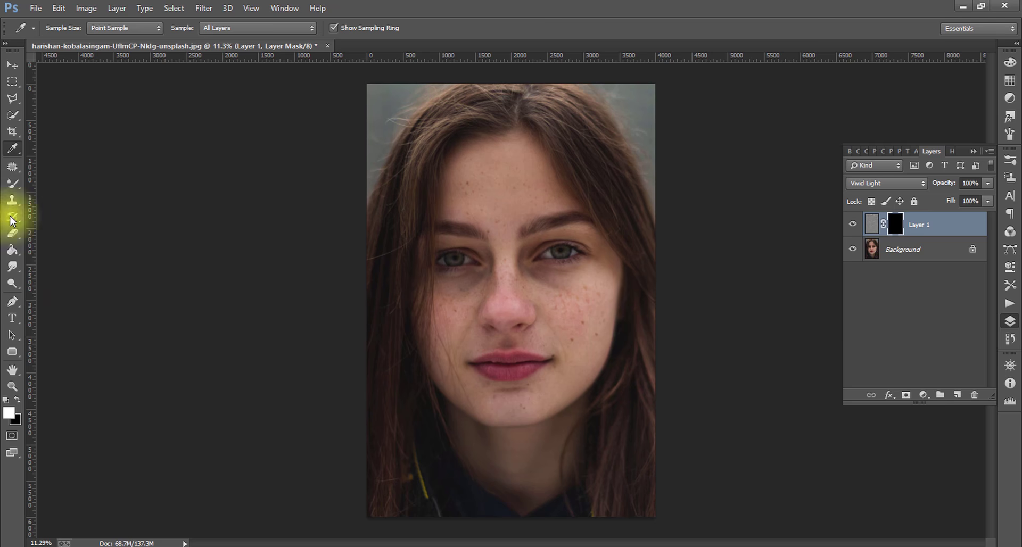
{"action": "key", "text": "ctrl+i"}
{"action": "right_click", "coordinate": [11, 186]}
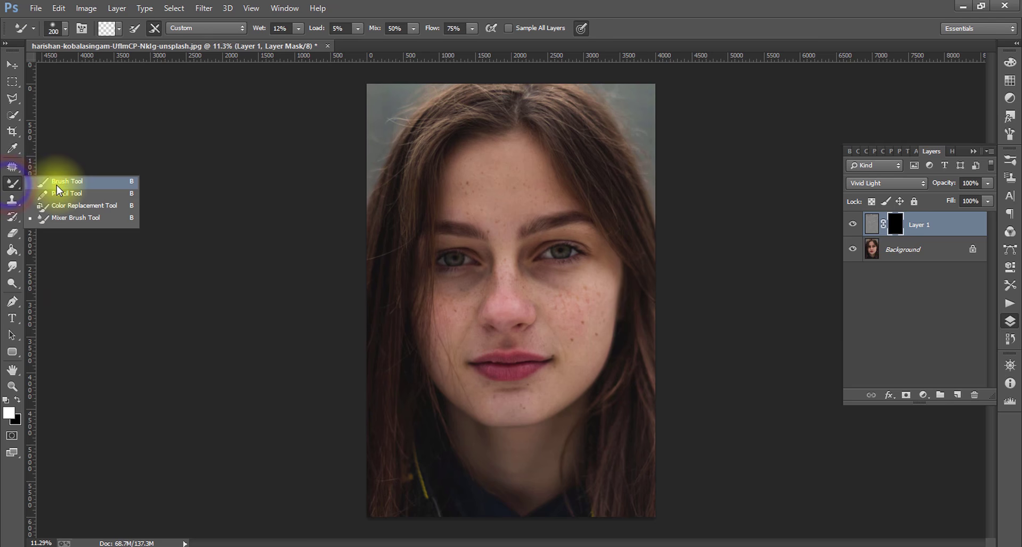
{"action": "scroll", "scroll_direction": "up", "scroll_amount": 3}
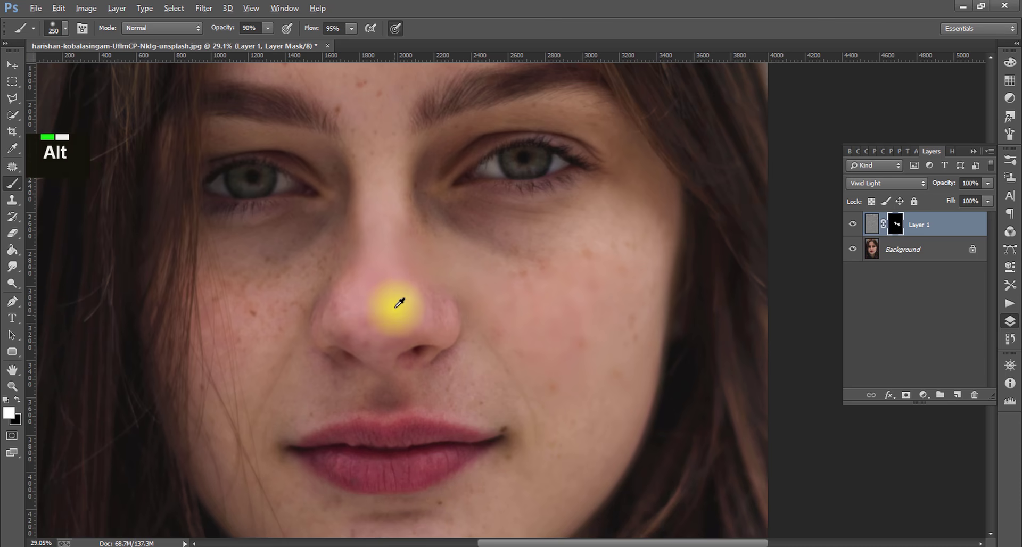
{"action": "scroll", "scroll_direction": "down", "scroll_amount": 3}
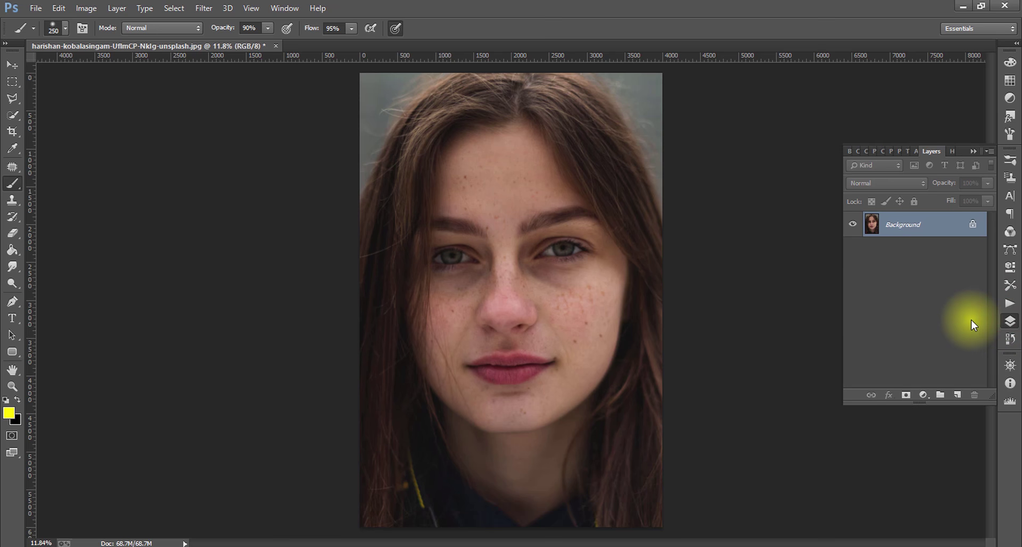
Play the smooth pic77 action with Shift+F5, zoom into the face and bring up the painting tools
{"action": "key", "text": "shift+F5"}
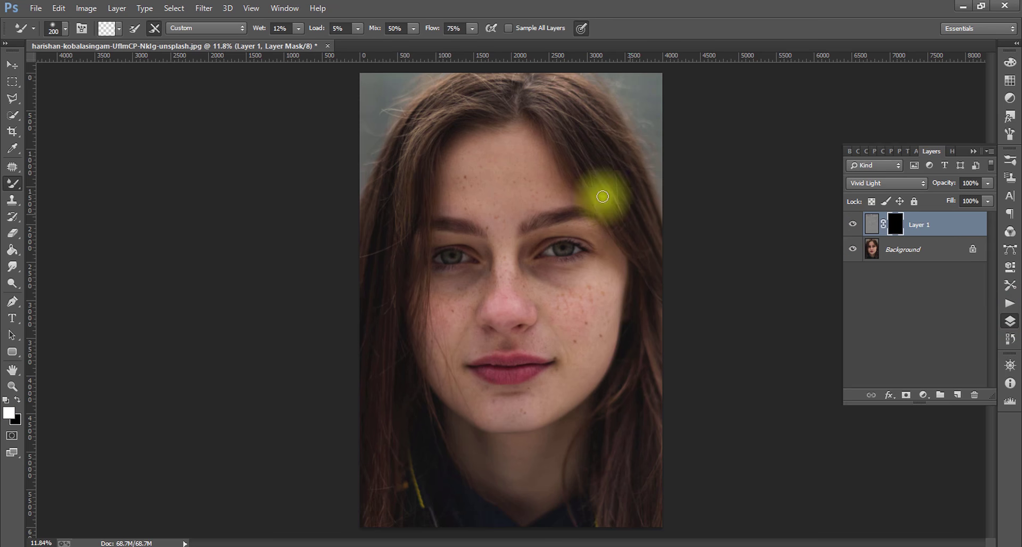
{"action": "scroll", "scroll_direction": "up", "scroll_amount": 3}
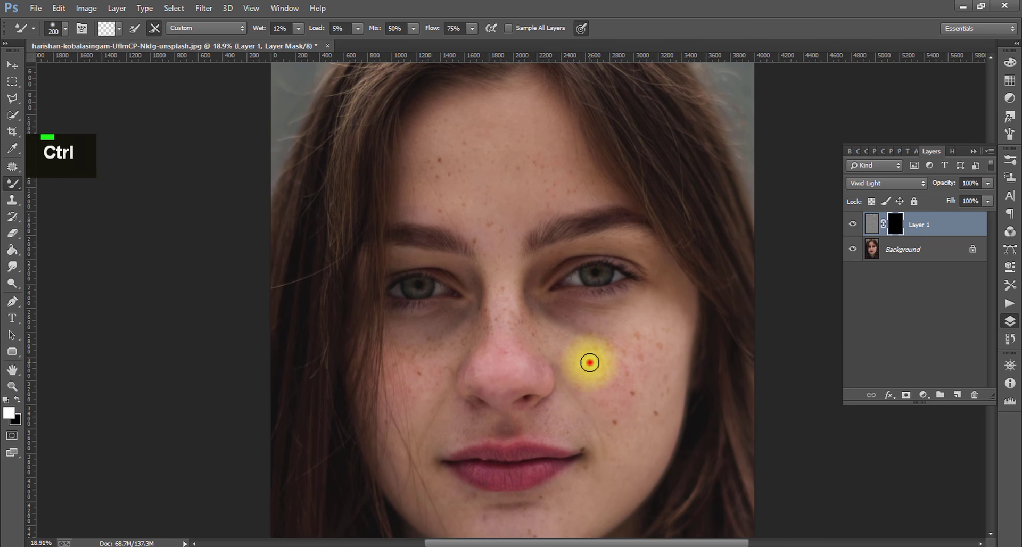
{"action": "right_click", "coordinate": [16, 184]}
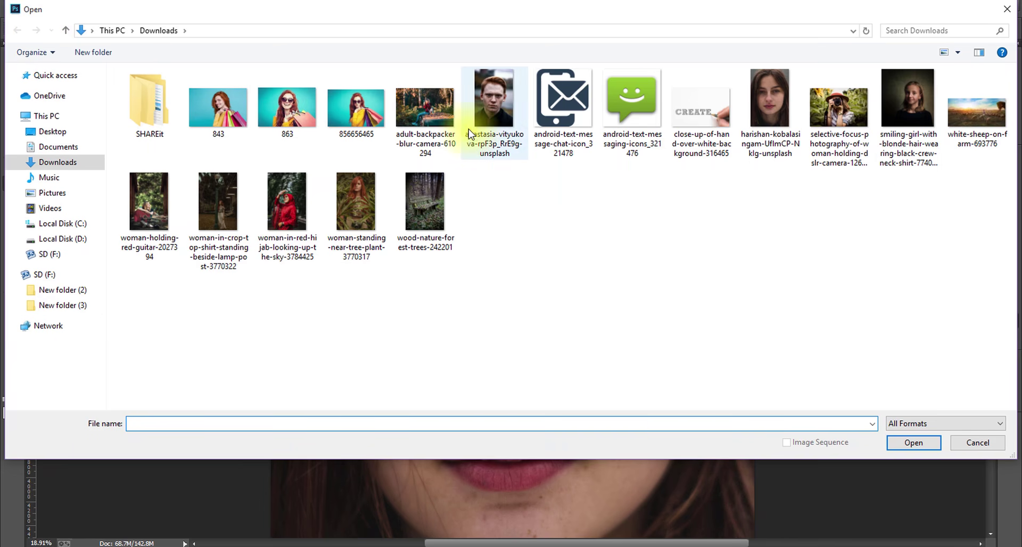
Open the anastasia-vityukova portrait of the red-haired man from Downloads as a new document
{"action": "double_click", "coordinate": [488, 95]}
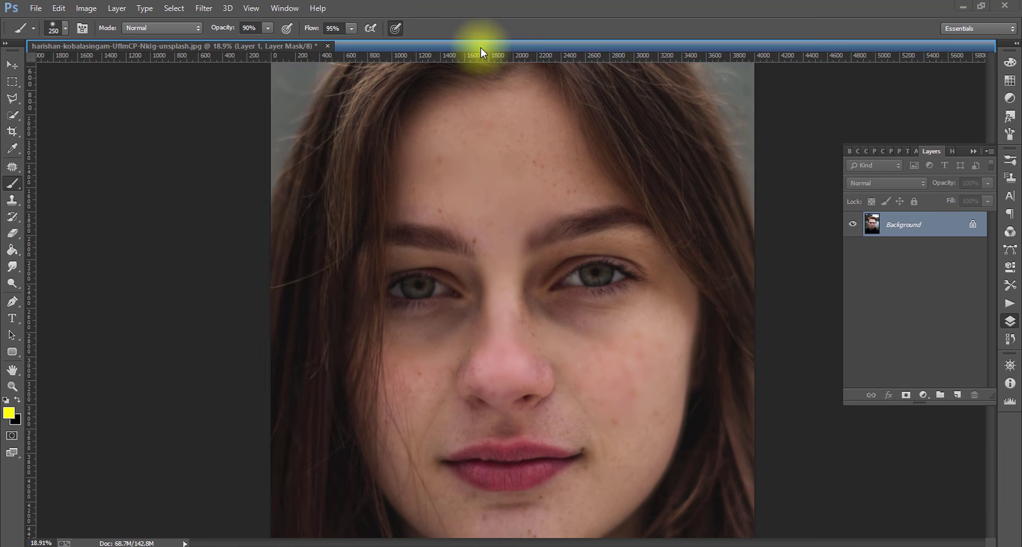
Play the smooth pic action with Shift+F2 and paint white on Layer 1's mask over the forehead, resizing the brush with [ and ]
{"action": "scroll", "scroll_direction": "up", "scroll_amount": 3}
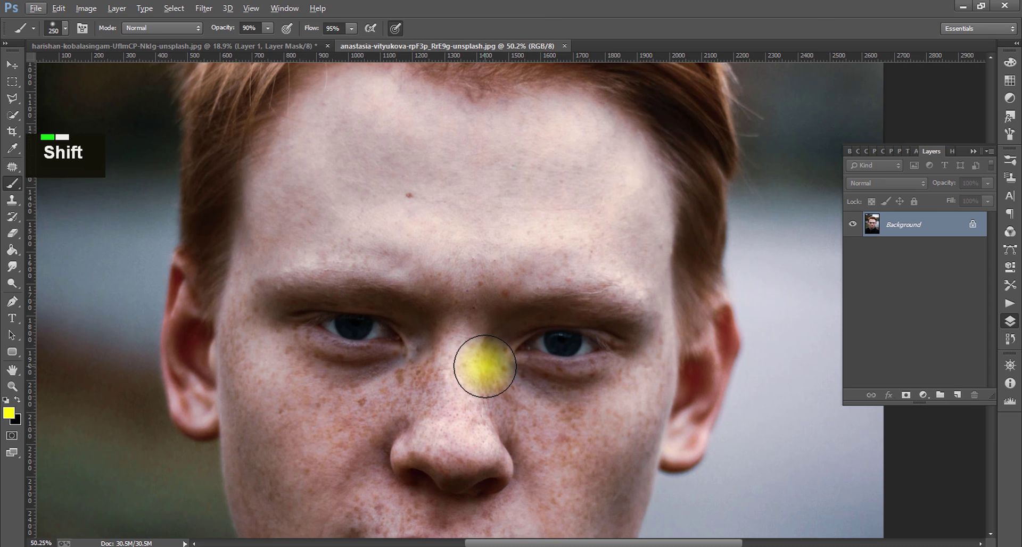
{"action": "key", "text": "shift+F2"}
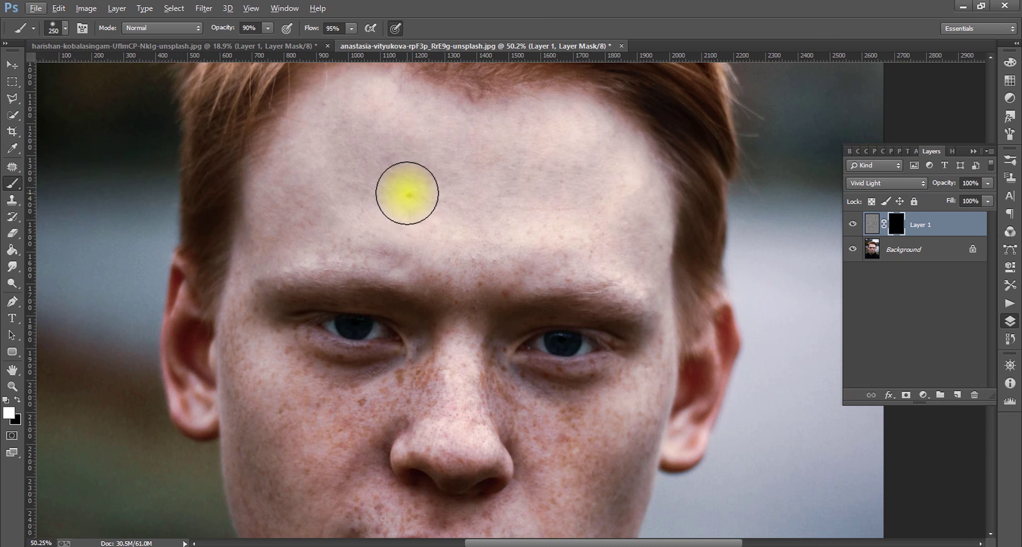
{"action": "scroll", "scroll_direction": "down", "scroll_amount": 3}
{"action": "scroll", "scroll_direction": "down", "scroll_amount": 3}
{"action": "type", "text": "["}
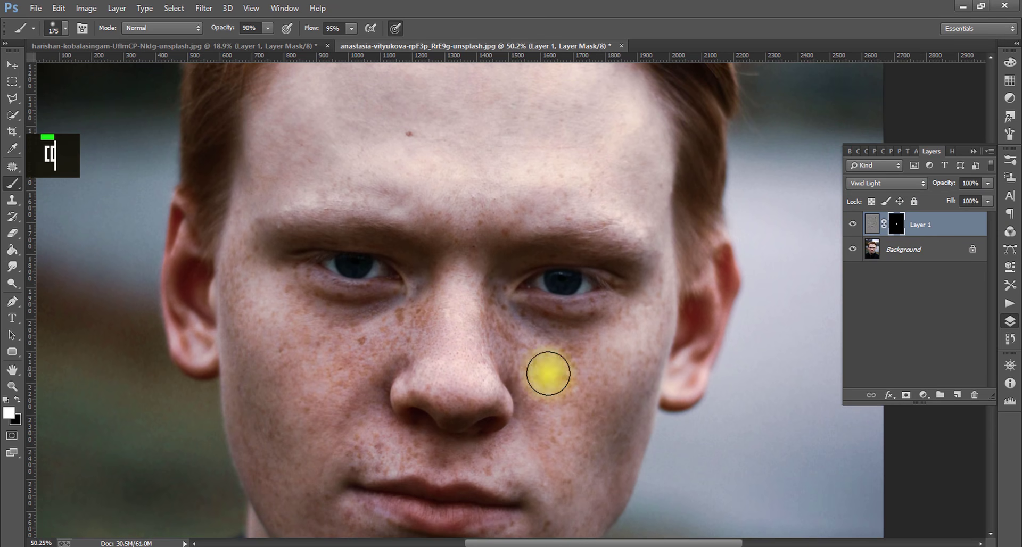
{"action": "key", "text": "["}
{"action": "type", "text": "[["}
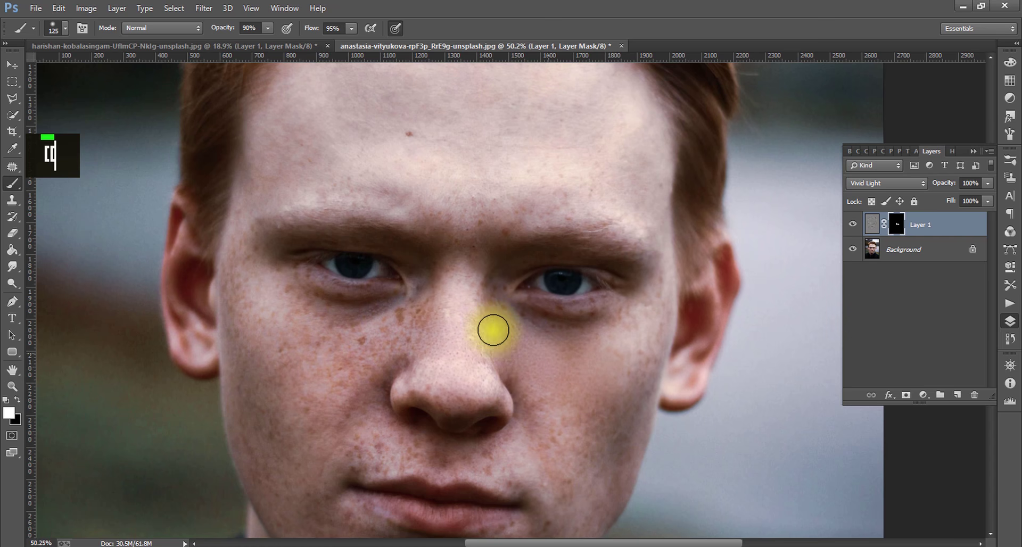
{"action": "scroll", "scroll_direction": "up", "scroll_amount": 3}
{"action": "type", "text": "[0]]]]]"}
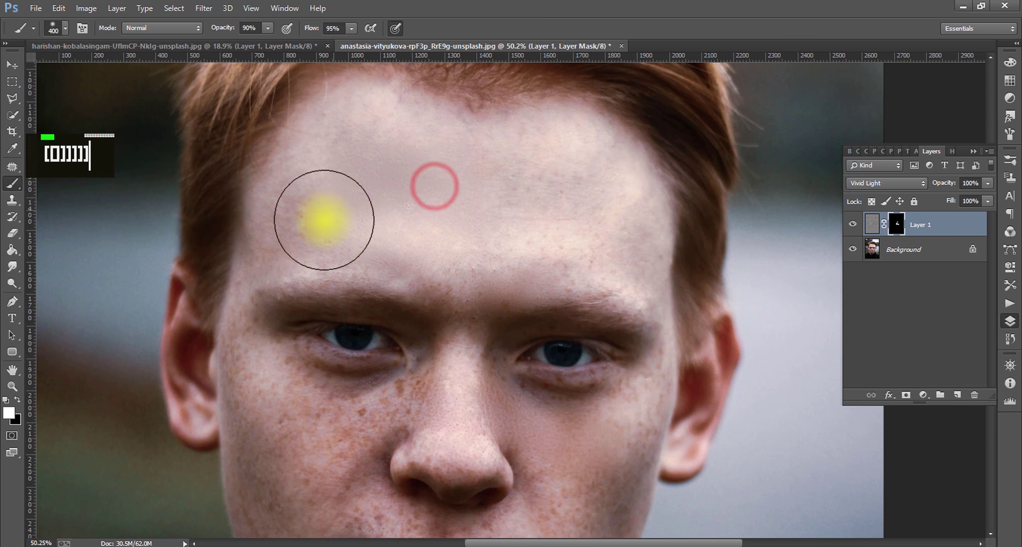
{"action": "type", "text": "[["}
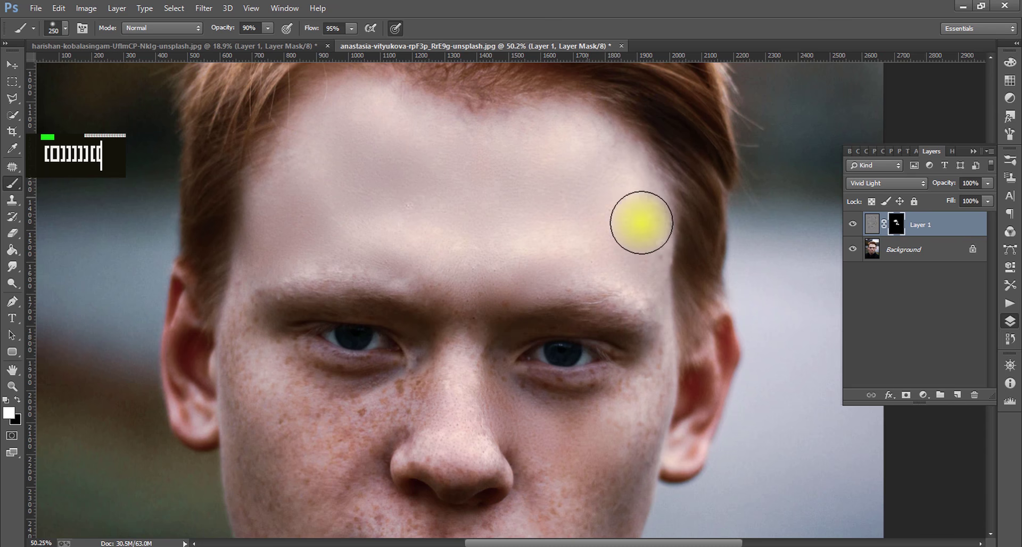
{"action": "scroll", "scroll_direction": "down", "scroll_amount": 3}
{"action": "type", "text": "[[]]]]][[["}
{"action": "type", "text": "["}
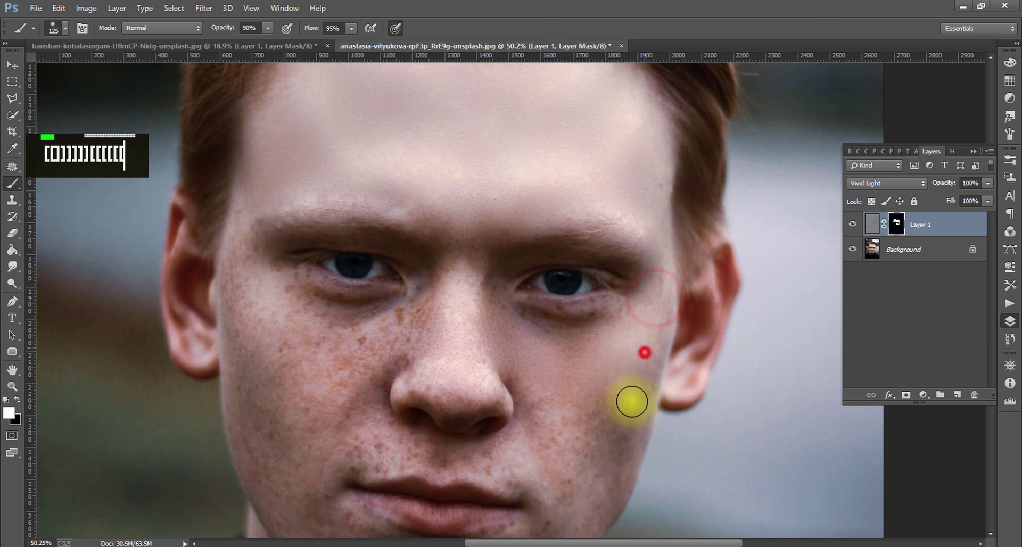
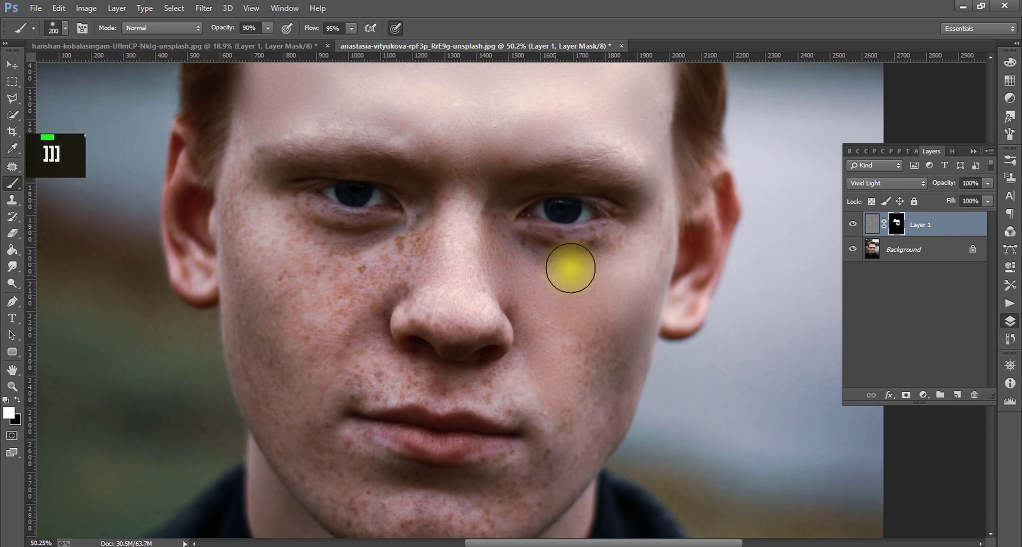
Continue painting the mask over the cheeks, chin and neck with varying brush sizes, keeping the freckles outside the skin areas
{"action": "type", "text": "[[[[["}
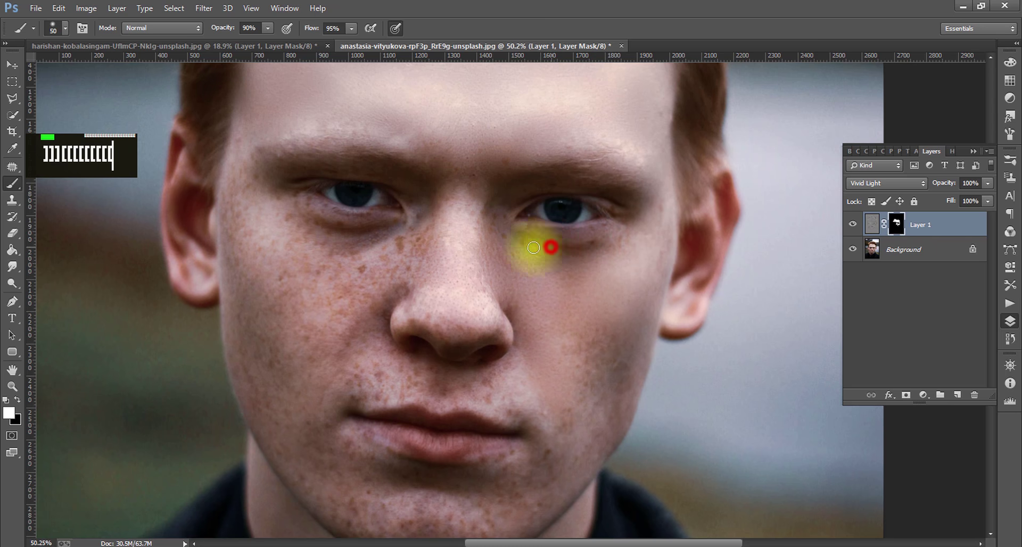
{"action": "type", "text": "[[[[o"}
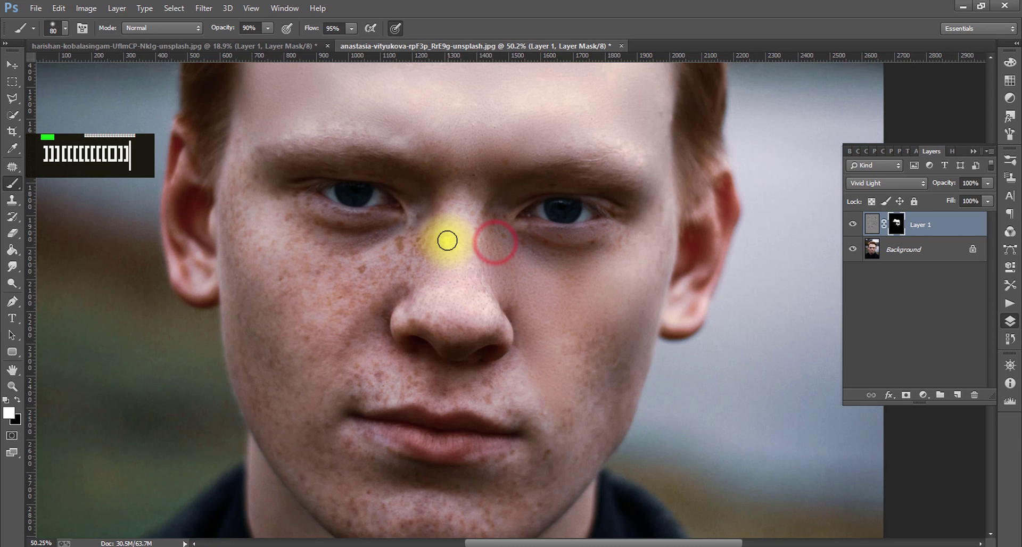
{"action": "type", "text": "]]]"}
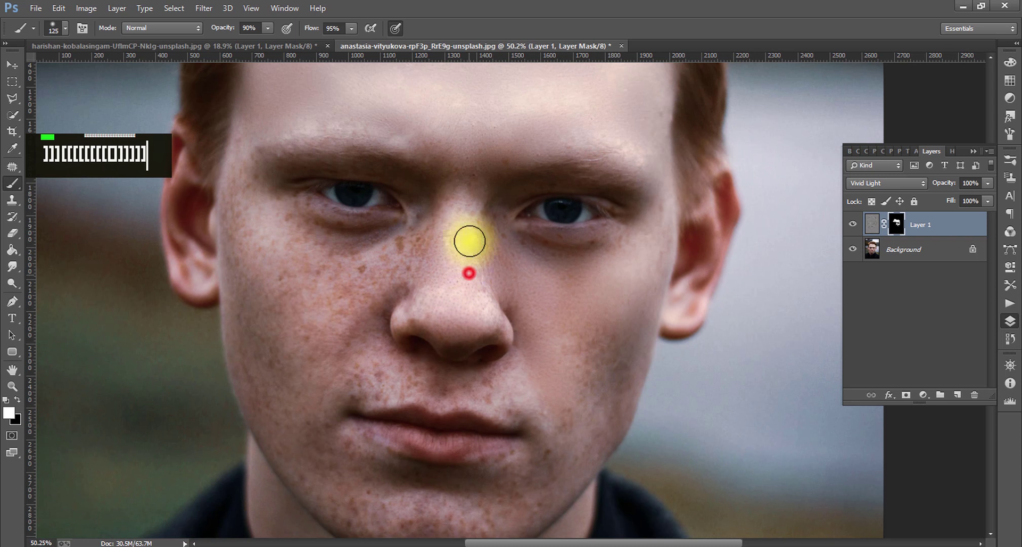
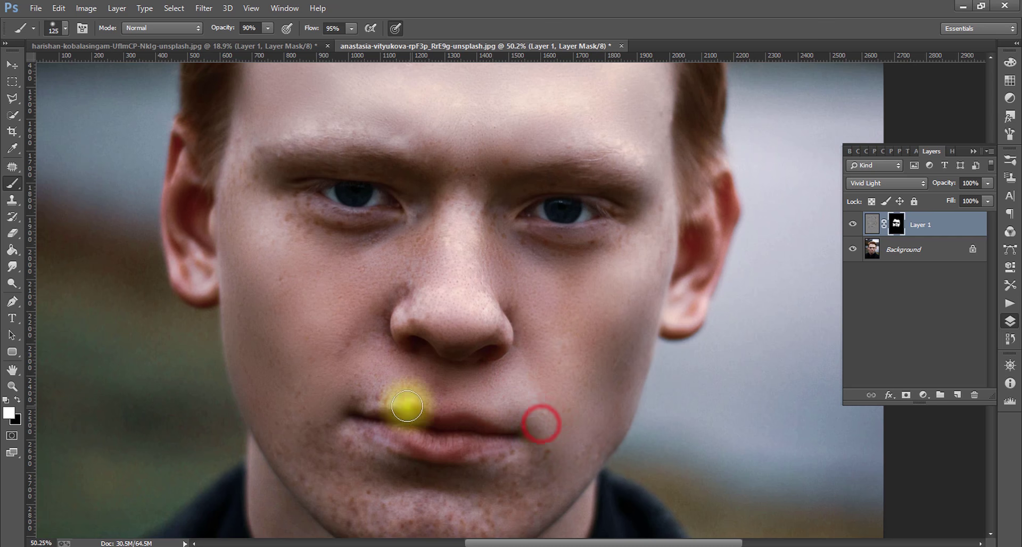
{"action": "type", "text": "[["}
{"action": "scroll", "scroll_direction": "down", "scroll_amount": 3}
{"action": "scroll", "scroll_direction": "down", "scroll_amount": 3}
{"action": "type", "text": "]]]"}
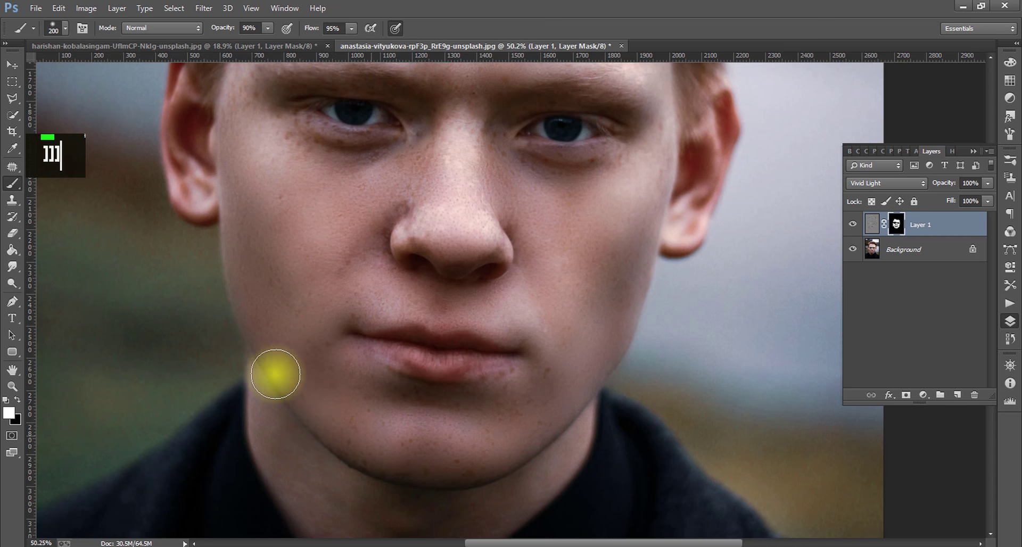
{"action": "scroll", "scroll_direction": "up", "scroll_amount": 3}
{"action": "type", "text": "]]][["}
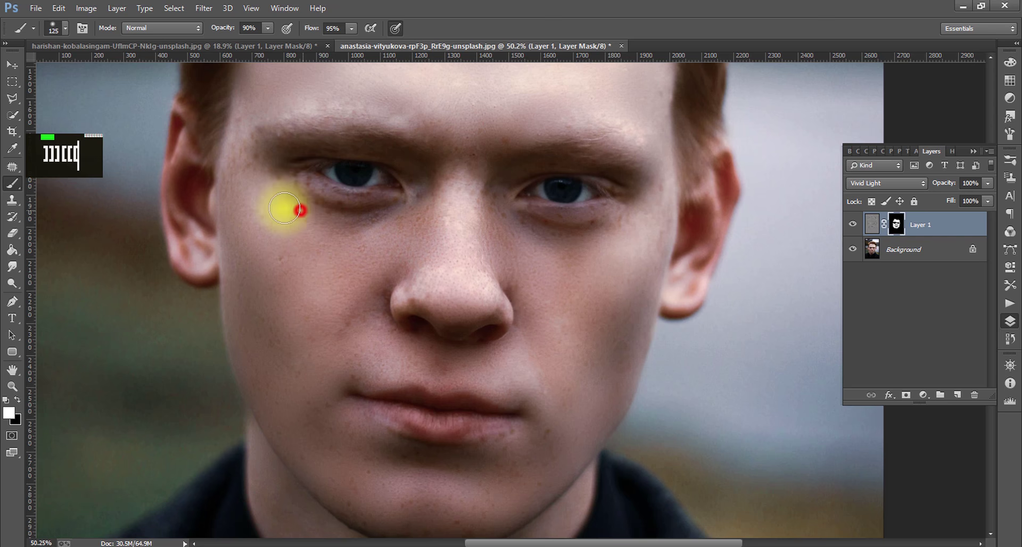
{"action": "scroll", "scroll_direction": "up", "scroll_amount": 3}
{"action": "scroll", "scroll_direction": "up", "scroll_amount": 3}
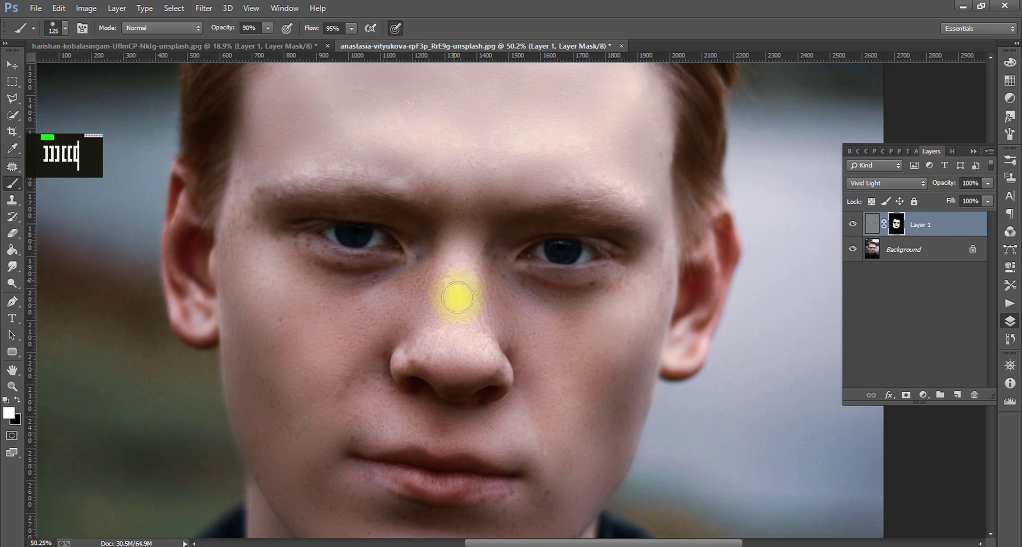
{"action": "scroll", "scroll_direction": "down", "scroll_amount": 3}
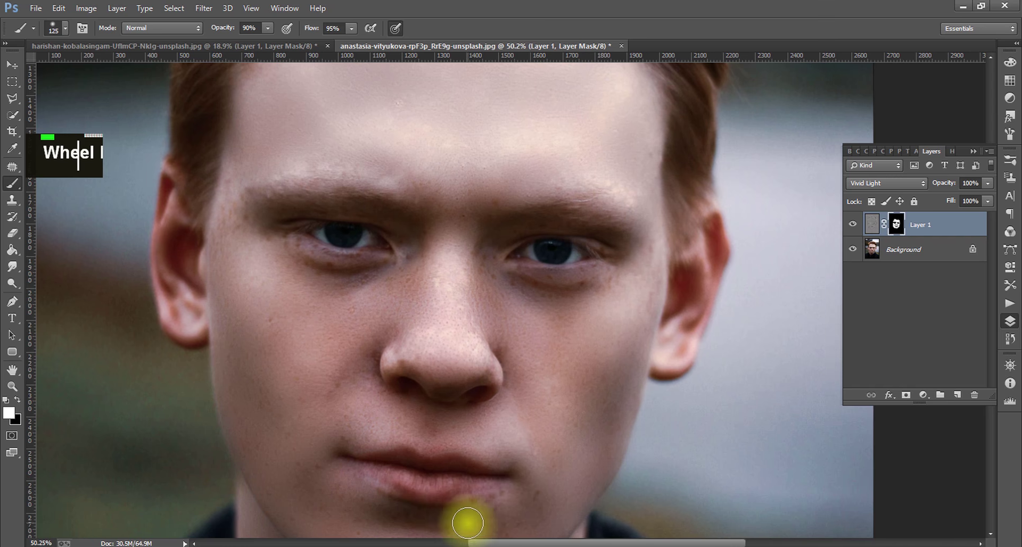
{"action": "scroll", "scroll_direction": "down", "scroll_amount": 3}
{"action": "scroll", "scroll_direction": "down", "scroll_amount": 3}
{"action": "scroll", "scroll_direction": "down", "scroll_amount": 3}
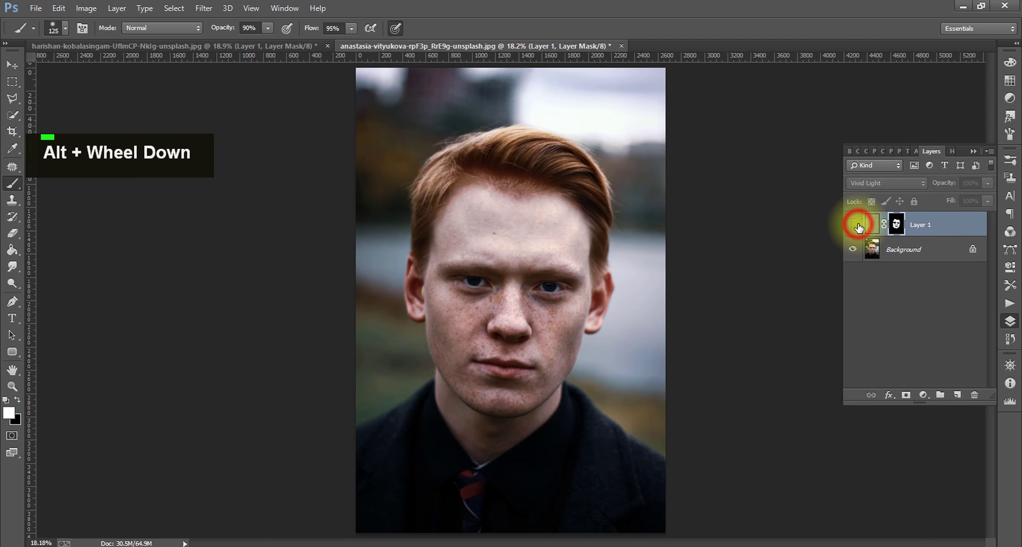
{"action": "scroll", "scroll_direction": "up", "scroll_amount": 3}
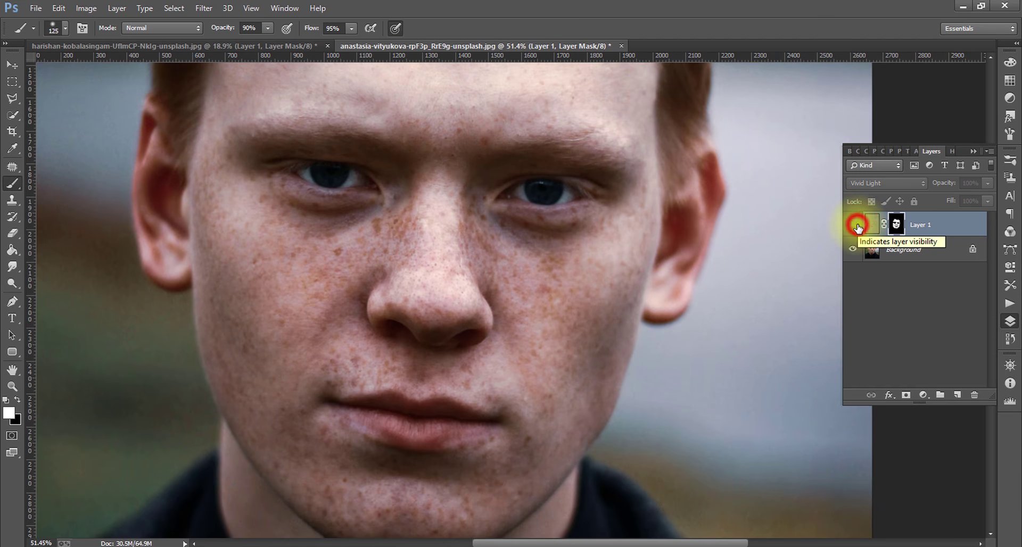
{"action": "scroll", "scroll_direction": "up", "scroll_amount": 3}
{"action": "scroll", "scroll_direction": "down", "scroll_amount": 3}
{"action": "scroll", "scroll_direction": "up", "scroll_amount": 3}
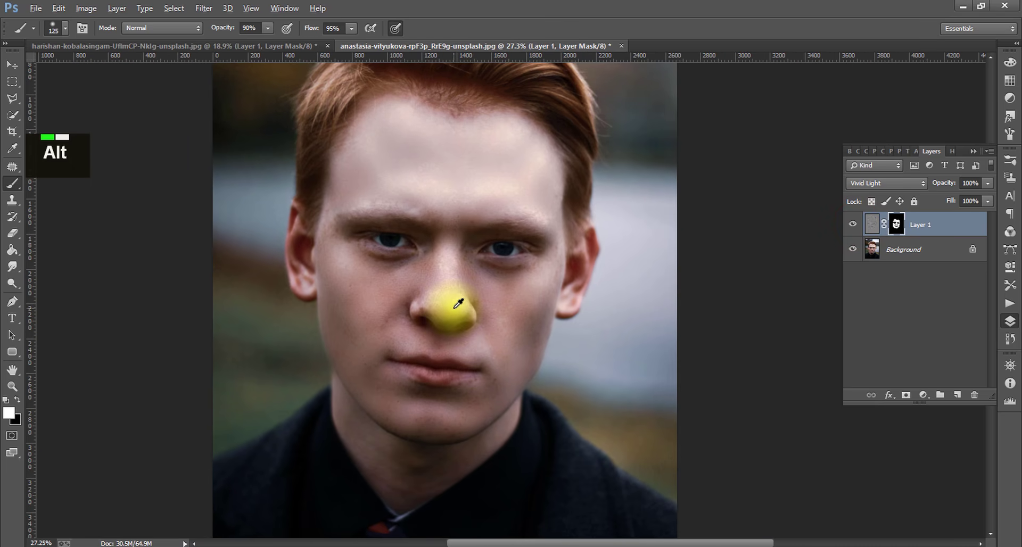
{"action": "scroll", "scroll_direction": "up", "scroll_amount": 3}
{"action": "scroll", "scroll_direction": "up", "scroll_amount": 3}
{"action": "scroll", "scroll_direction": "up", "scroll_amount": 3}
{"action": "scroll", "scroll_direction": "down", "scroll_amount": 3}
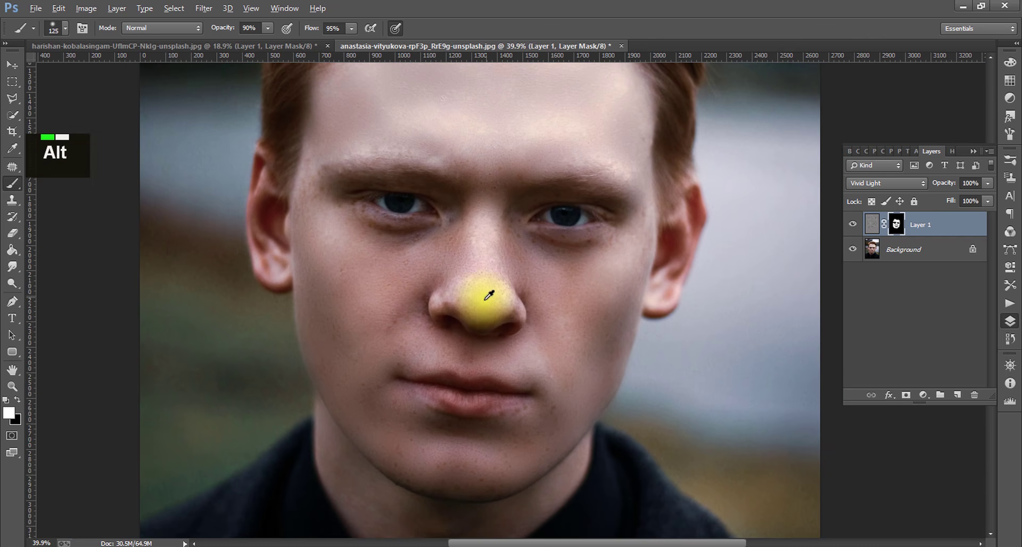
{"action": "scroll", "scroll_direction": "up", "scroll_amount": 3}
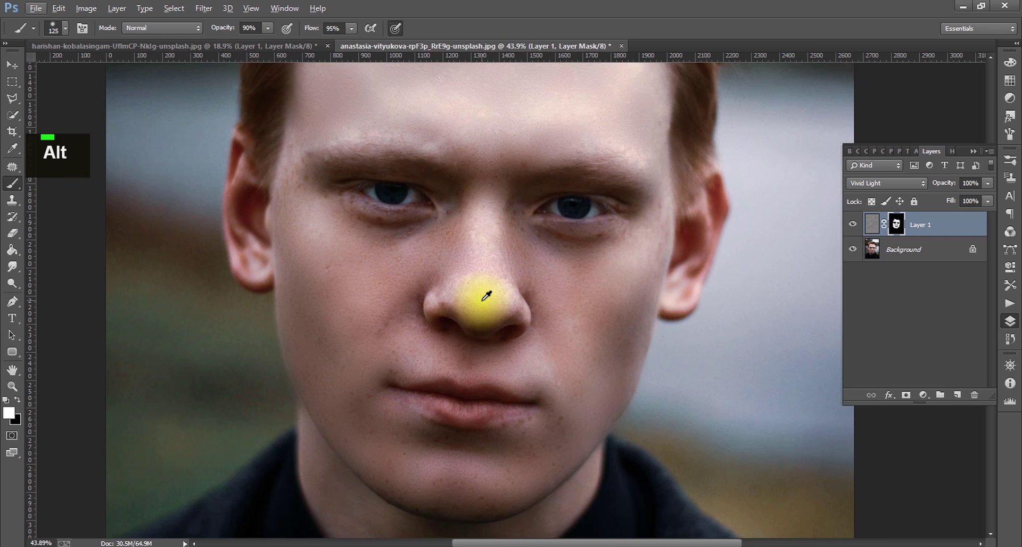